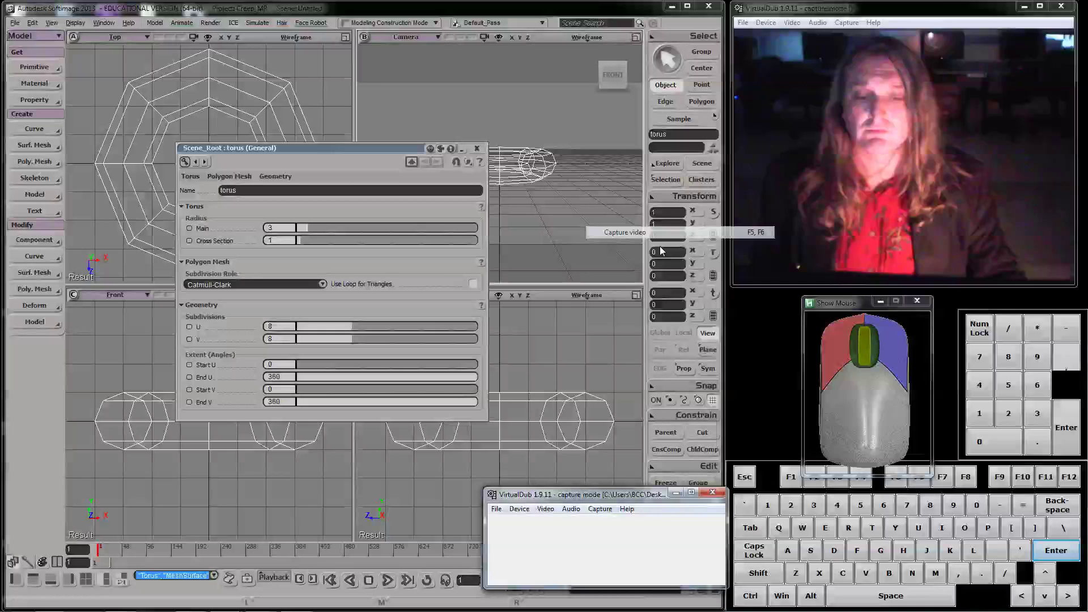
Discard the torus scene without saving and start a new empty scene via File > New Scene.
left_click(672, 495)
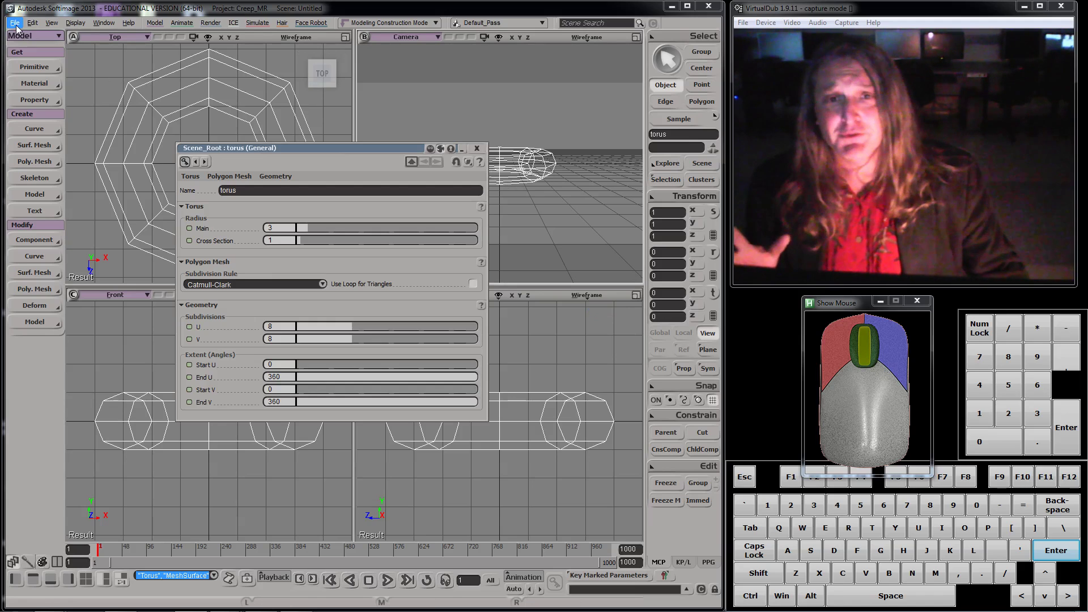
left_click(21, 24)
left_click(27, 33)
left_click(394, 343)
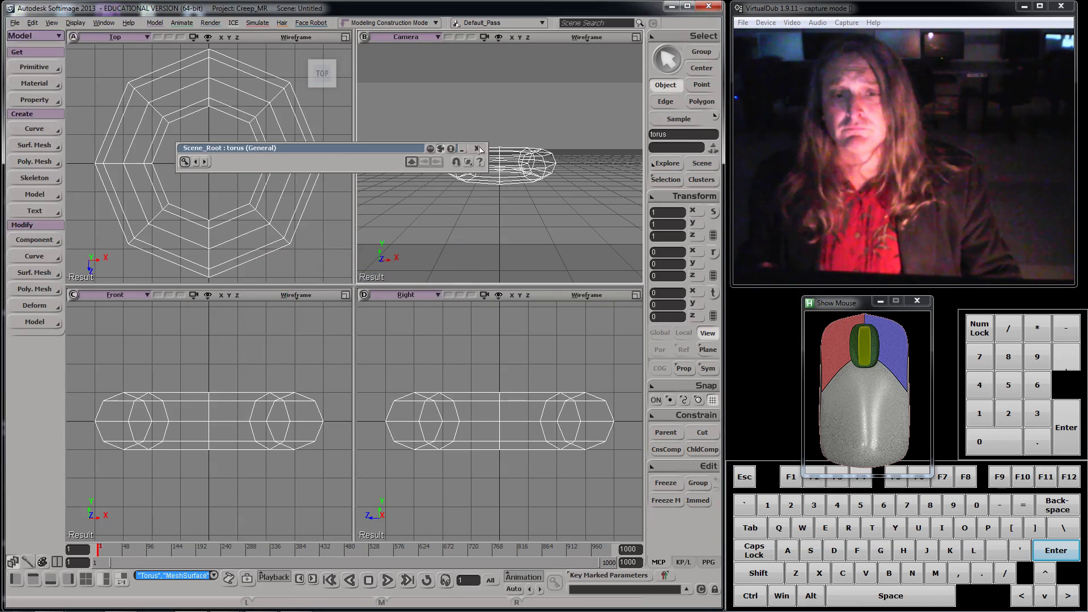
left_click(481, 149)
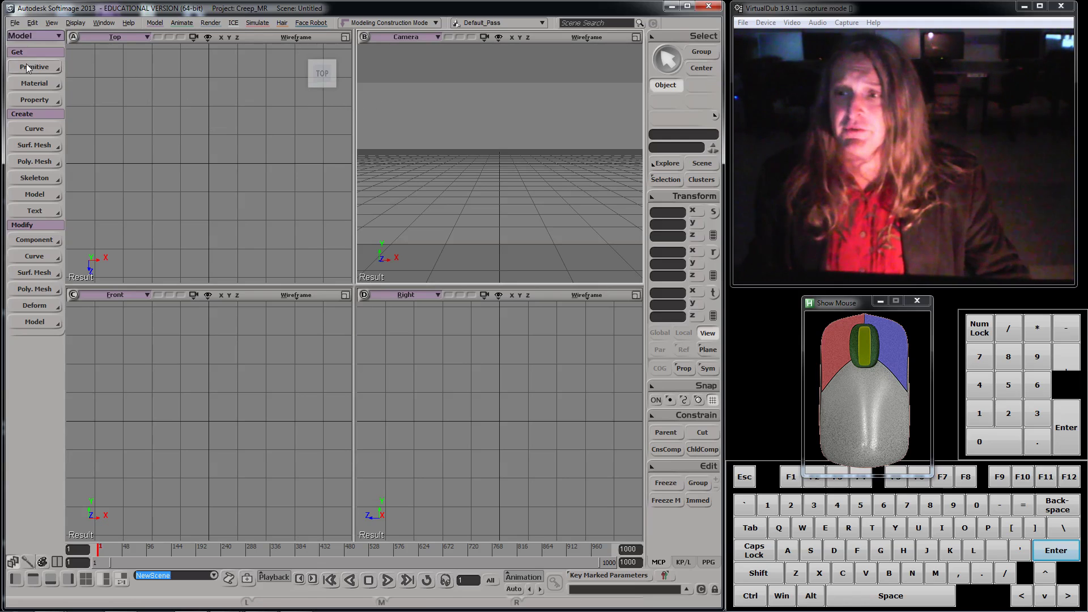
Create a polygon mesh torus and drag its radii up to about 5.97 main and 3.3 cross-section.
left_click(30, 67)
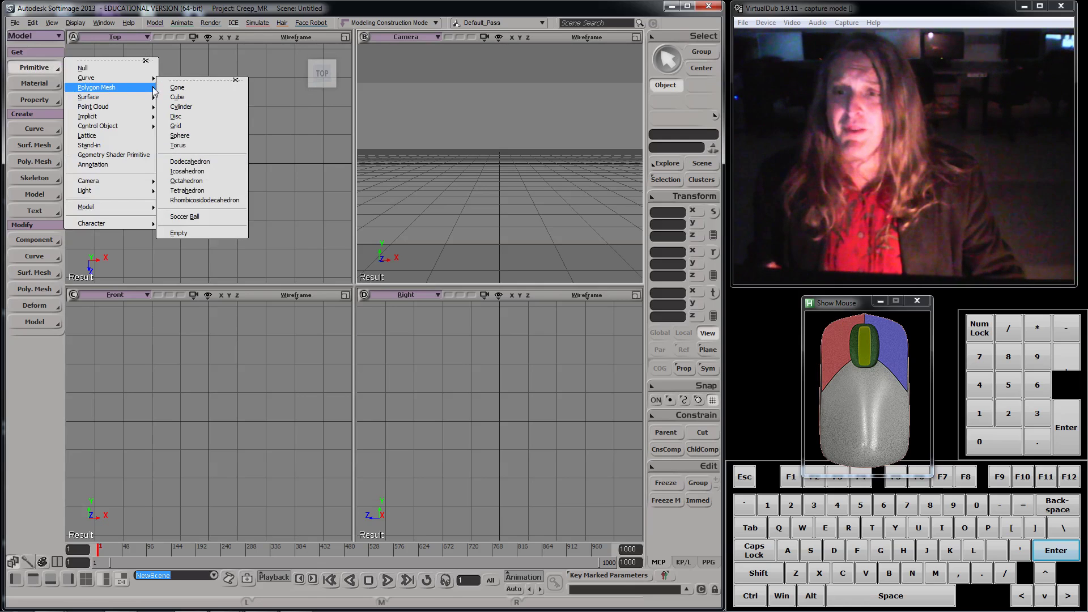
left_click(196, 145)
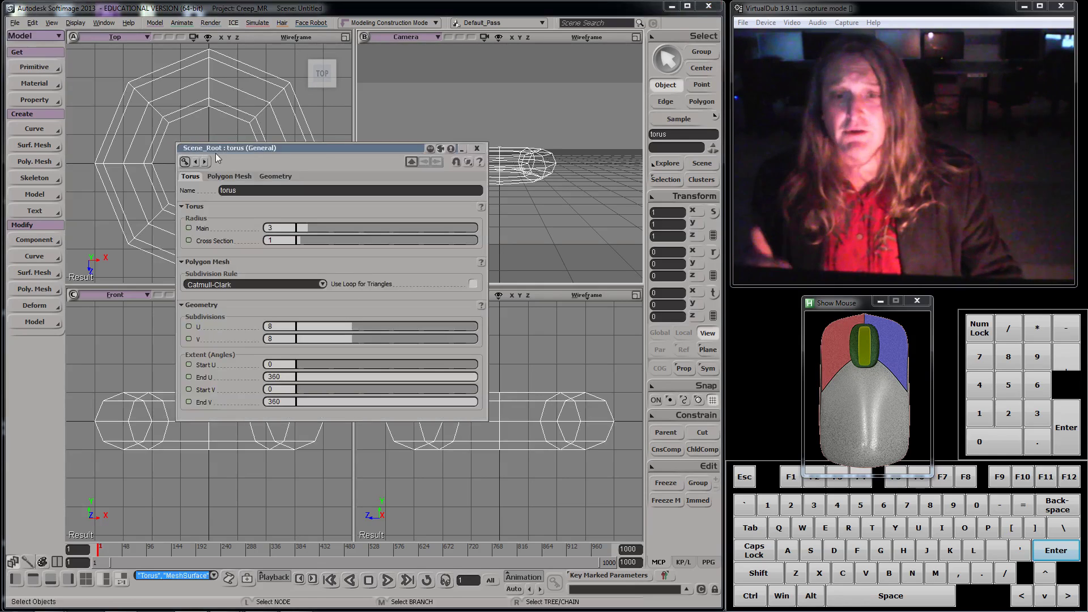
left_click_drag(321, 150, 467, 213)
left_click_drag(459, 250, 474, 232)
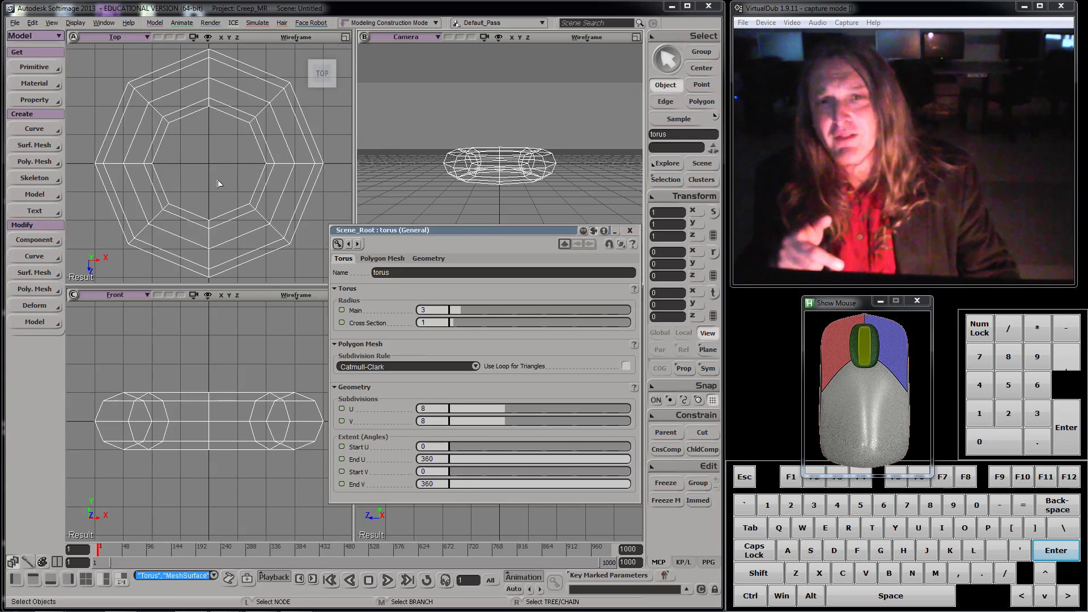
left_click_drag(400, 237, 318, 187)
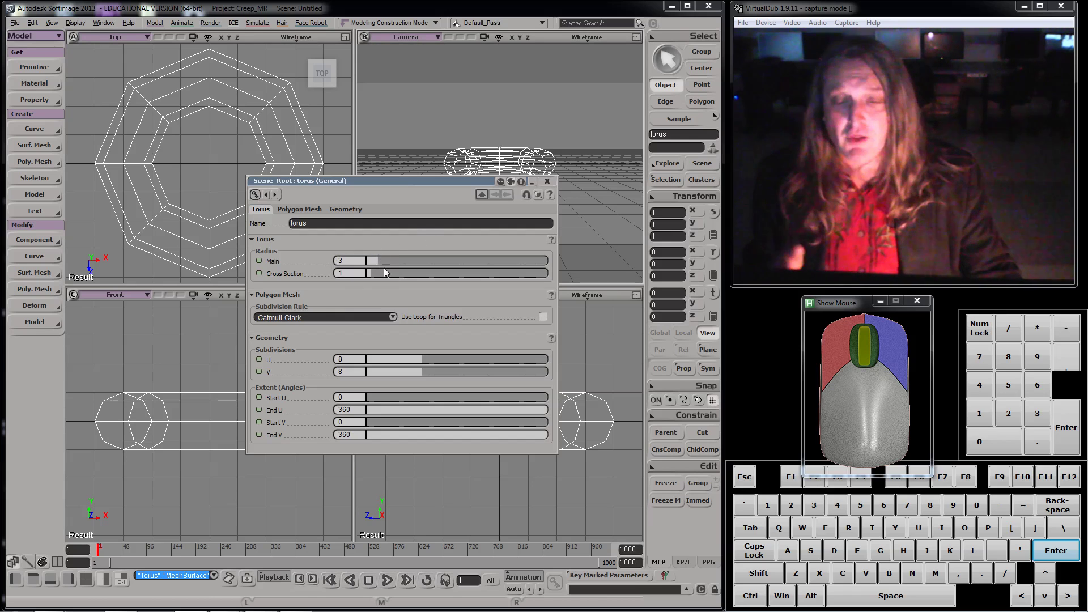
left_click_drag(383, 261, 383, 271)
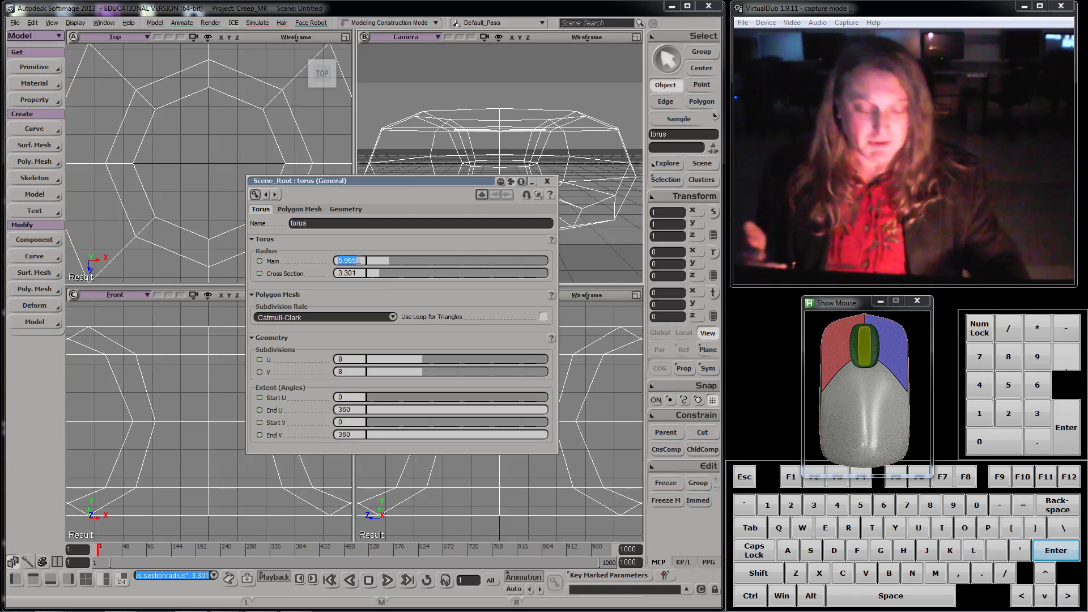
Enter a main radius of exactly 4 for the torus and move its property page aside.
key("KP_4")
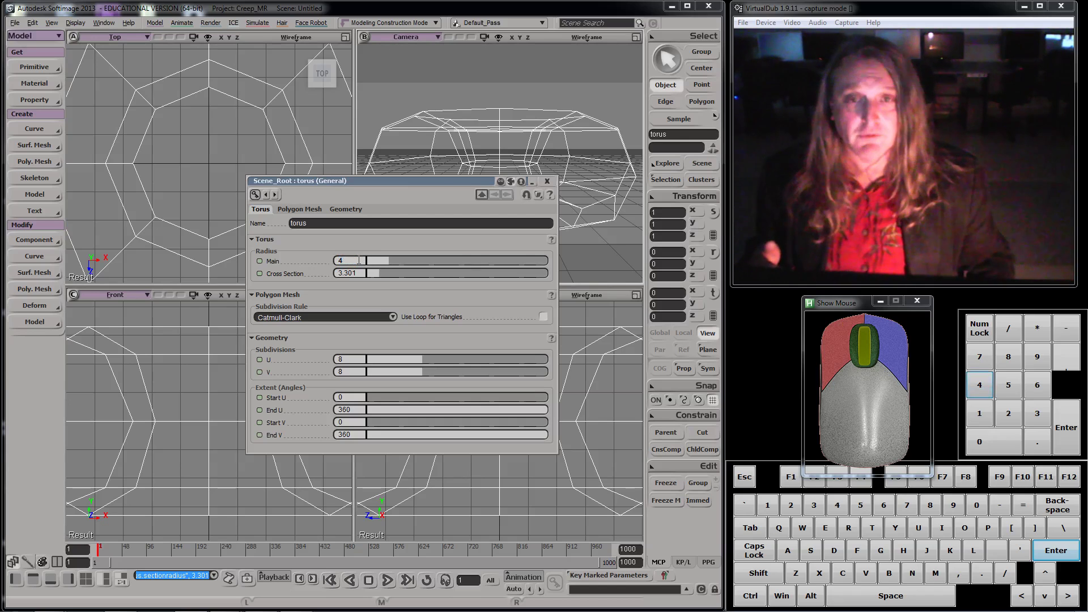
key("KP_Enter")
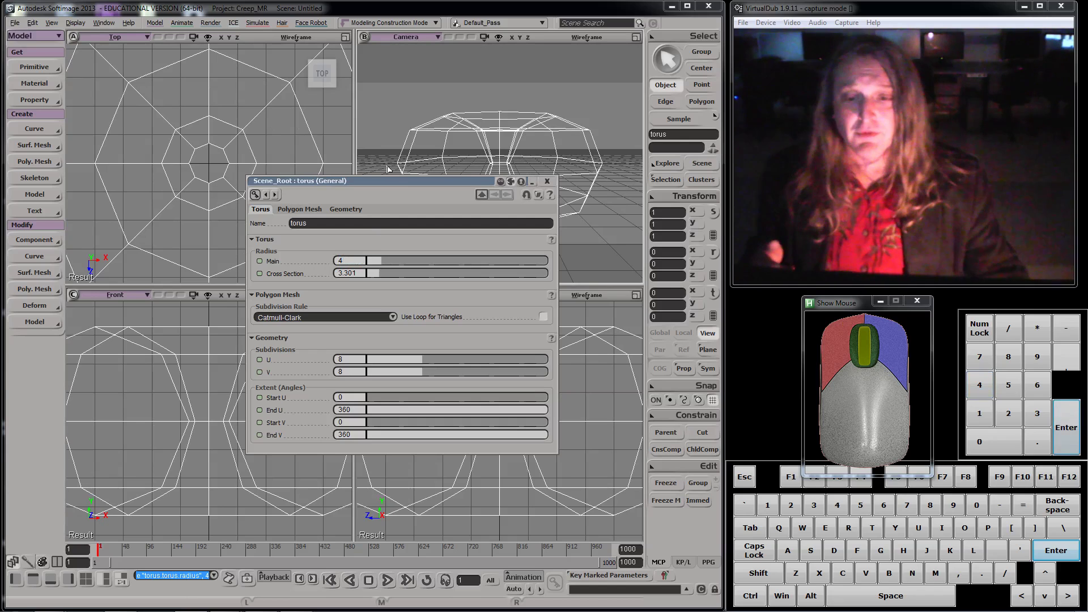
left_click_drag(373, 182, 358, 154)
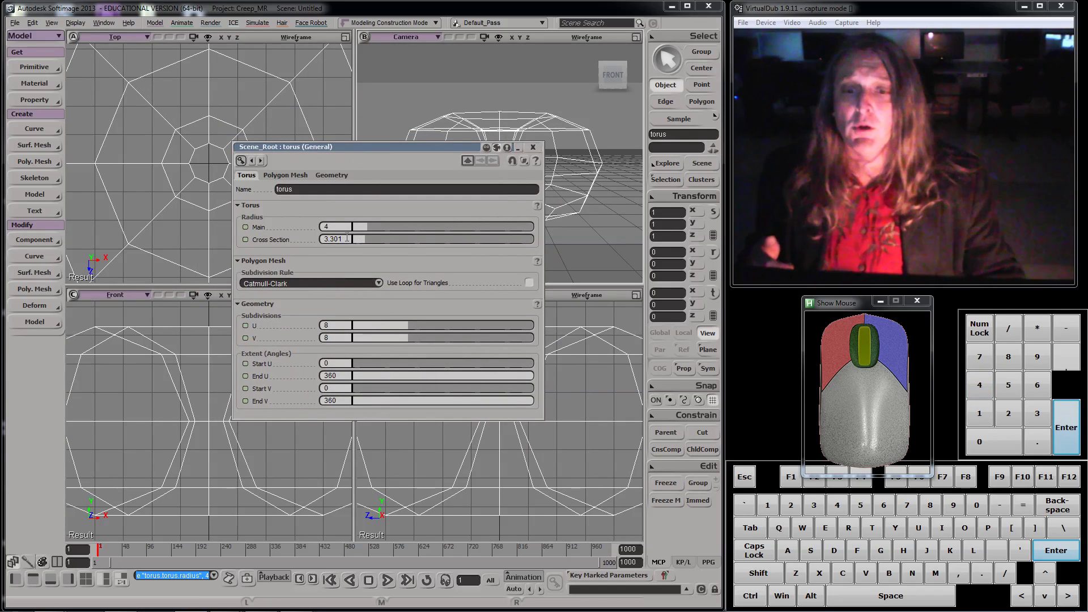
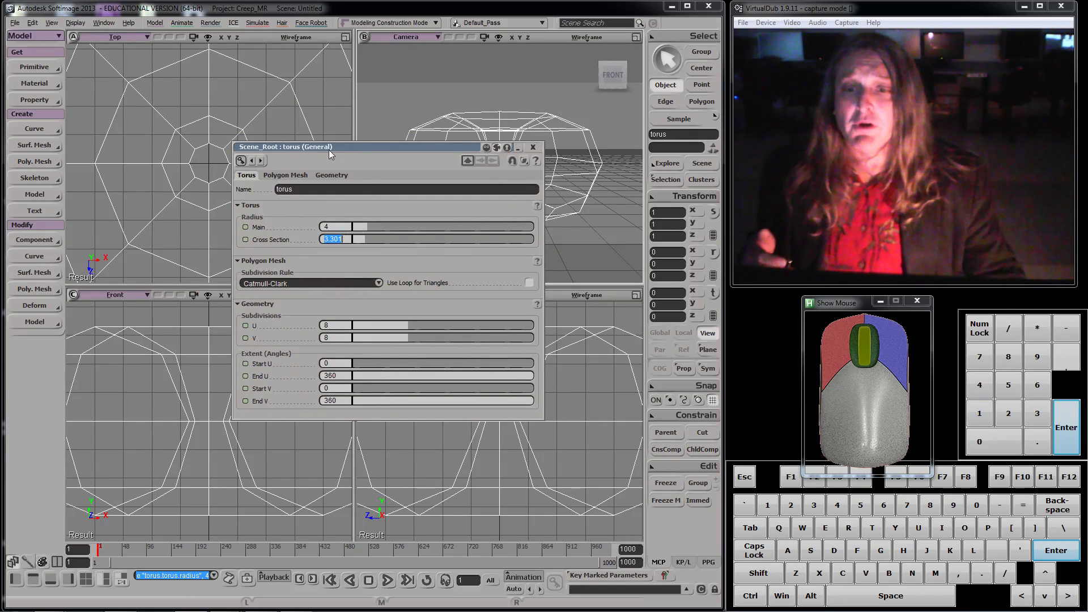
left_click_drag(330, 147, 425, 178)
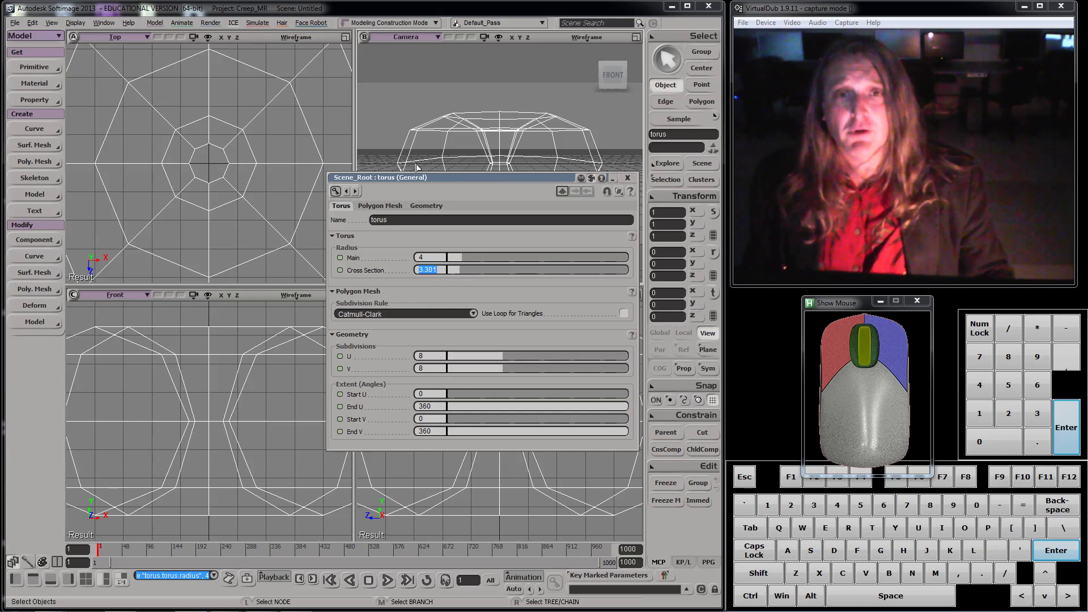
left_click_drag(419, 177, 277, 123)
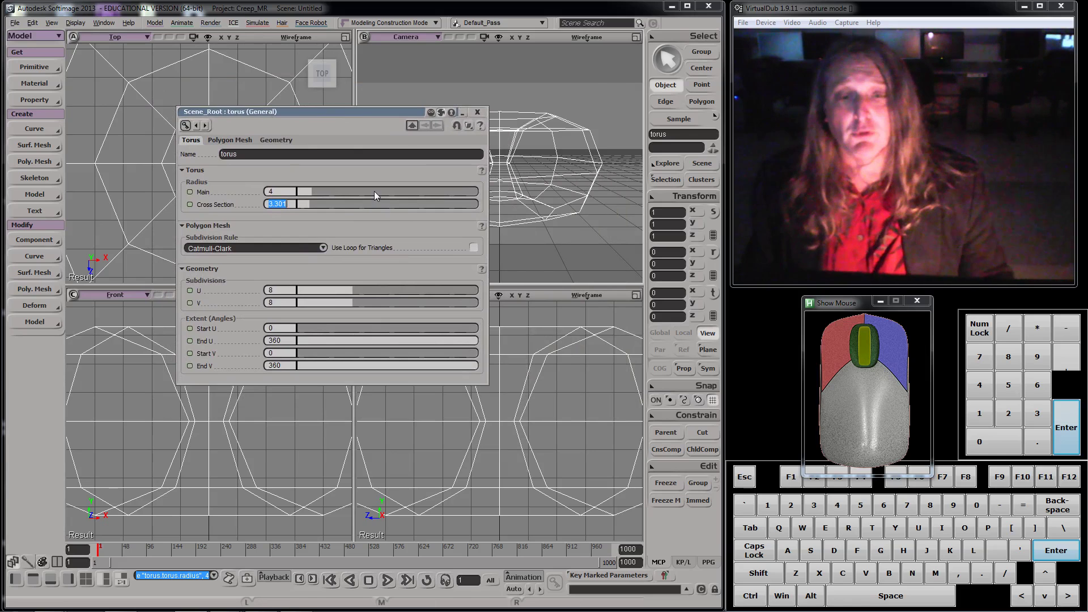
Zoom out the Top, Front and Right views so the whole torus is visible in each.
left_click(483, 113)
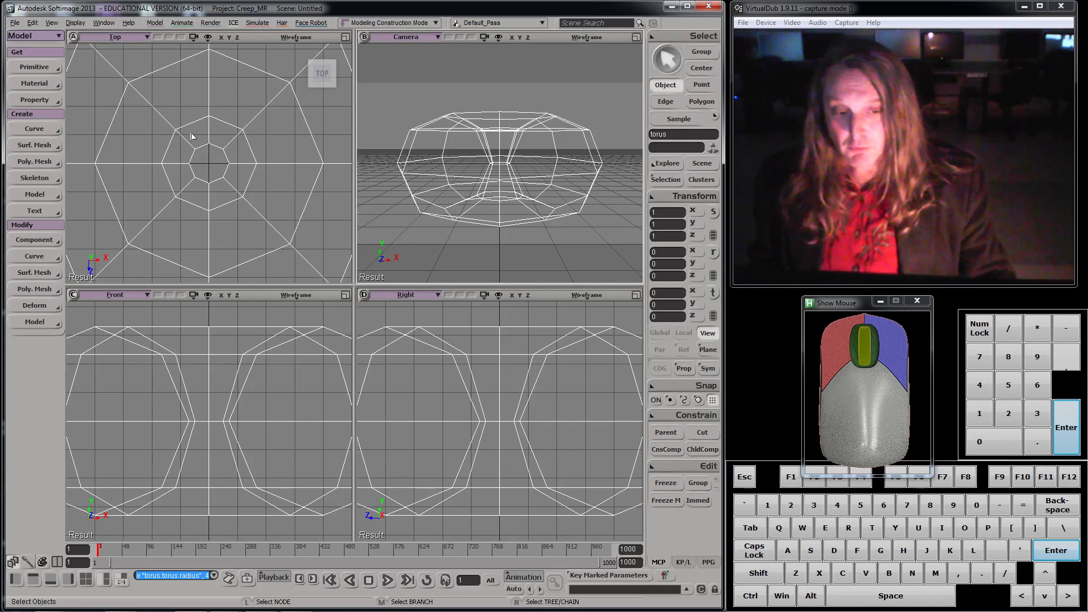
key("s")
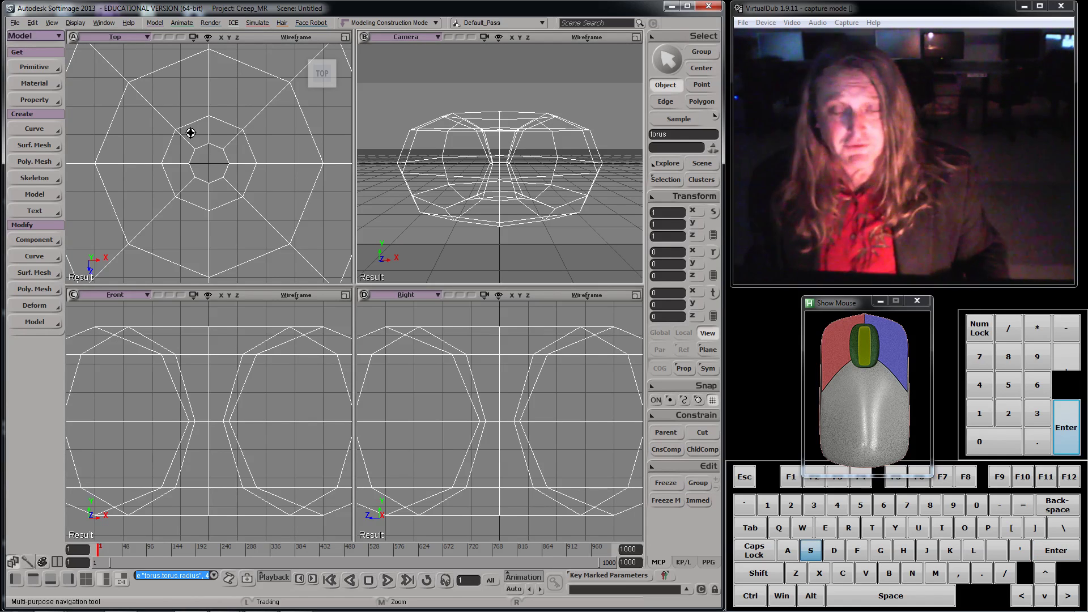
left_click_drag(191, 130, 145, 154)
left_click_drag(147, 152, 213, 122)
left_click_drag(206, 172, 212, 146)
left_click_drag(220, 137, 238, 139)
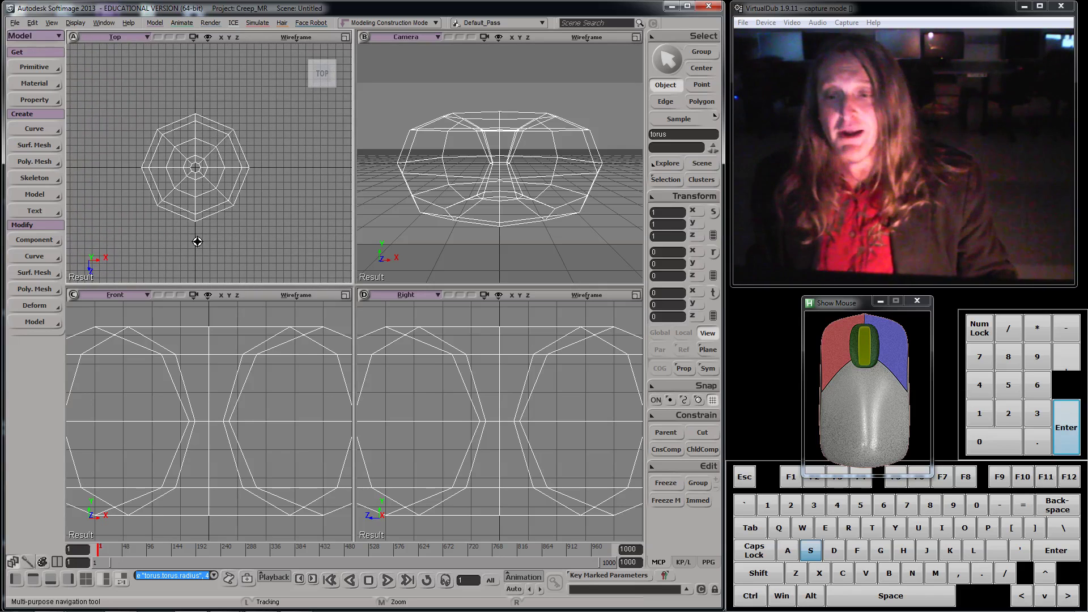
middle_click(196, 418)
left_click_drag(212, 371, 295, 410)
left_click_drag(439, 474, 475, 366)
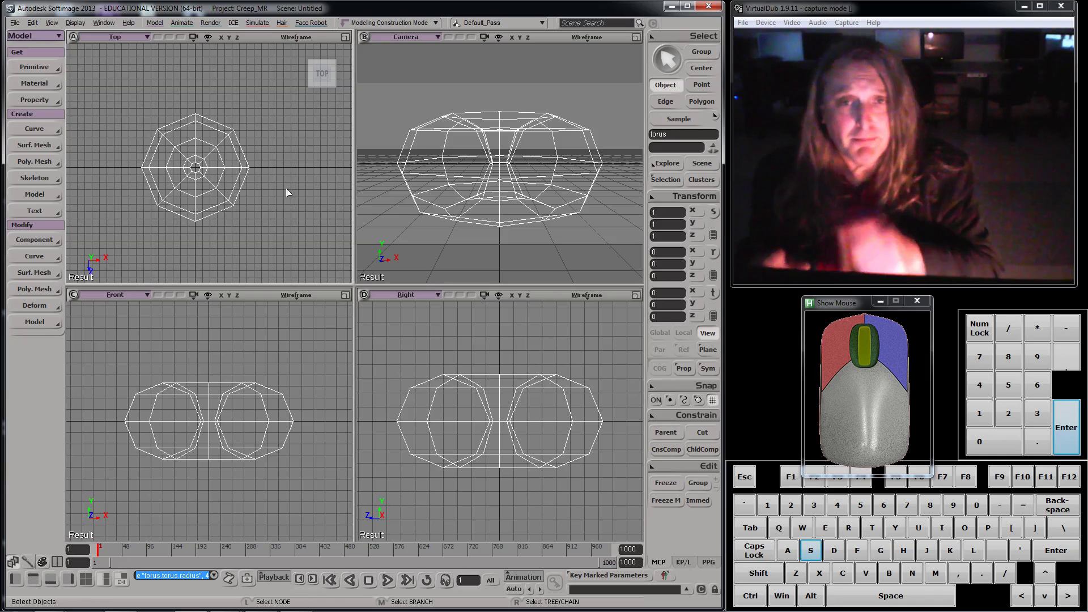
Adjust the camera view zoom on the torus and return to the object-selection tool.
middle_click(289, 192)
scroll("up", 3)
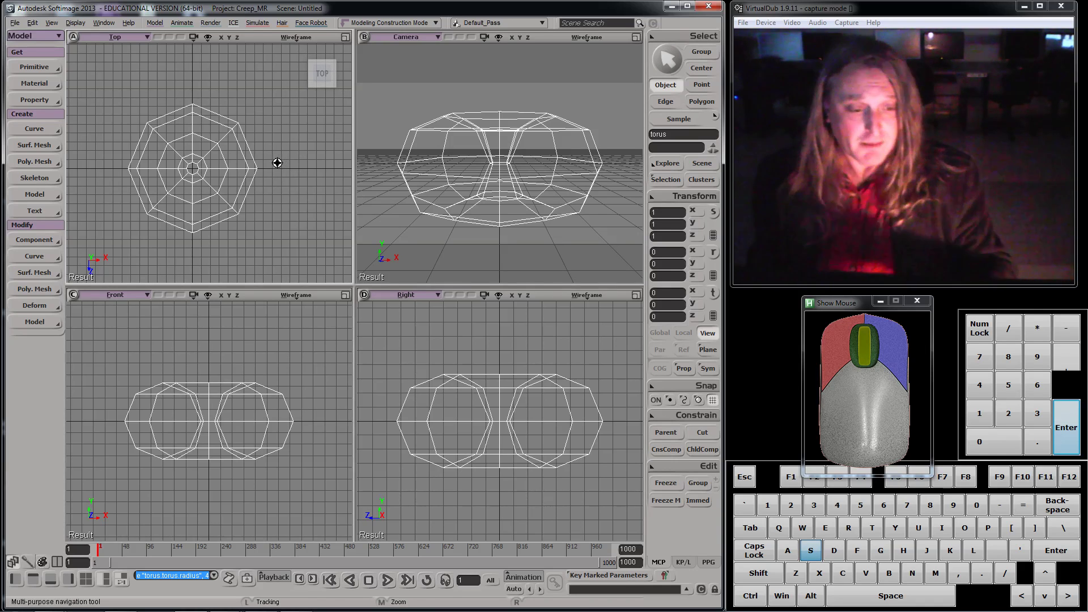
scroll("up", 3)
scroll("up", 3)
scroll("down", 3)
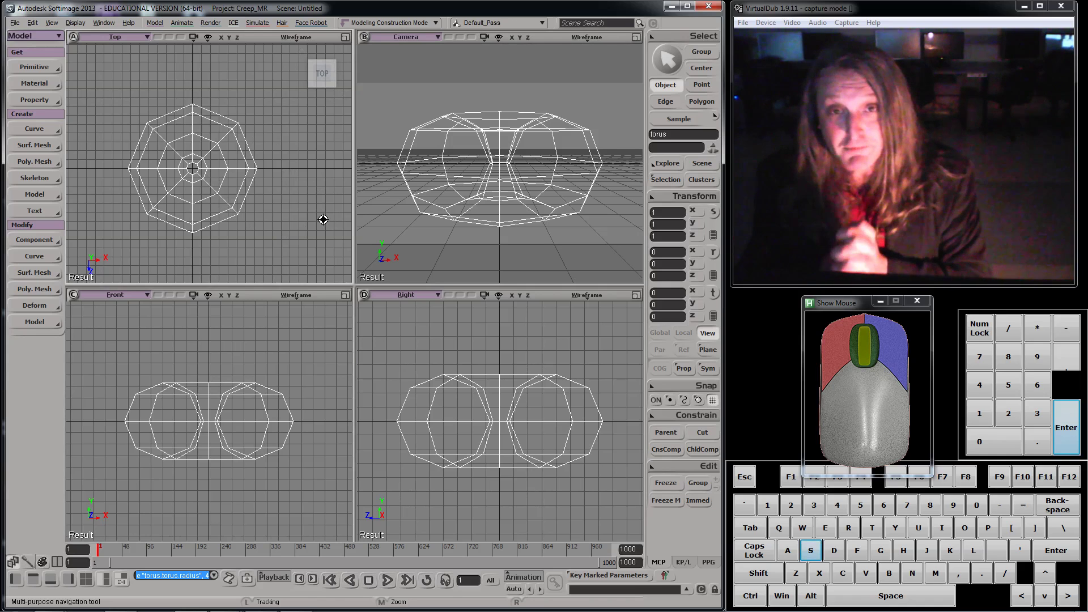
key("space")
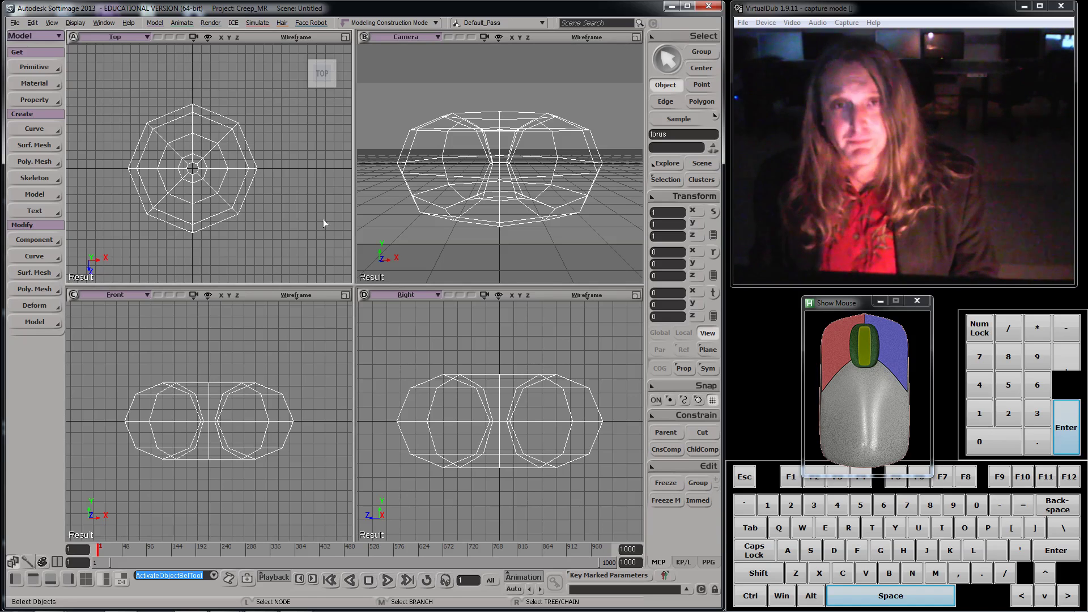
Reopen the torus properties and set main radius 5.025, cross-section 1.734, subdivisions 19 by 13.
key("Return")
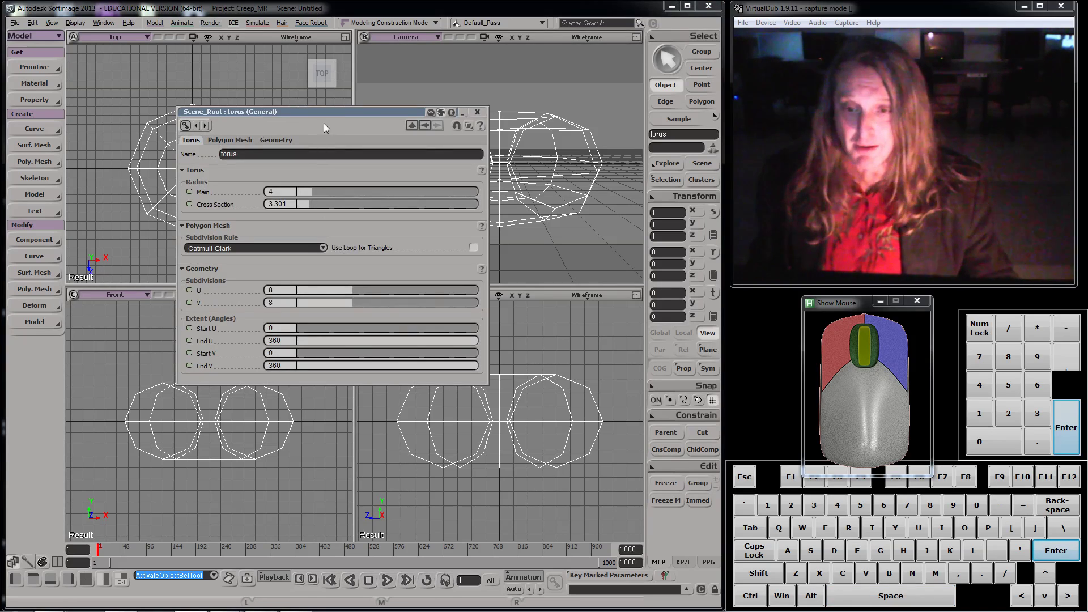
left_click_drag(324, 120, 365, 188)
left_click(350, 241)
left_click_drag(346, 252, 336, 169)
left_click_drag(340, 164, 401, 208)
left_click_drag(435, 353, 460, 373)
left_click_drag(441, 366, 382, 280)
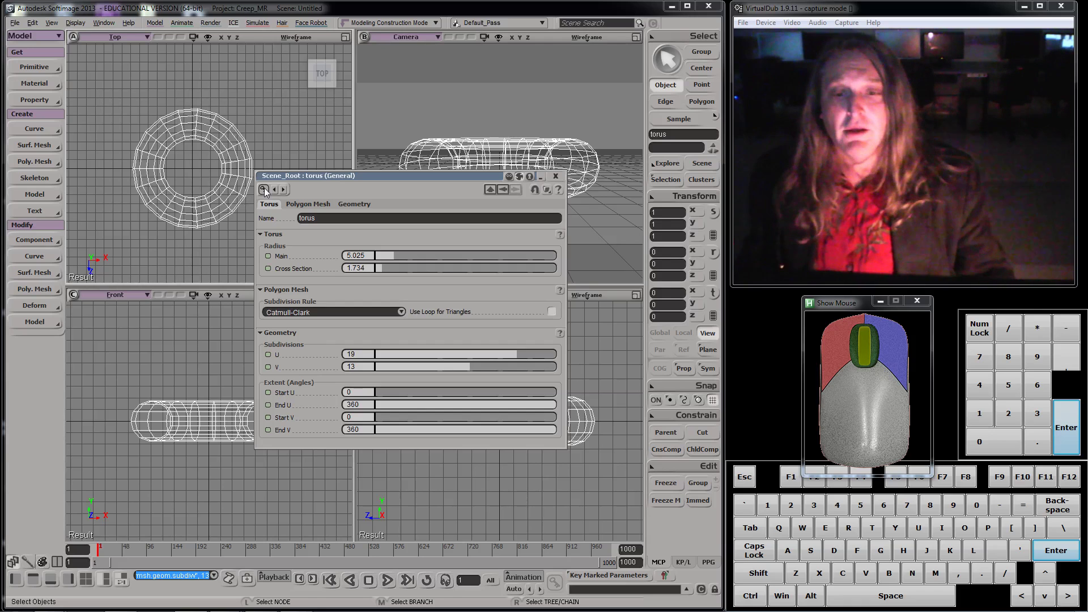
left_click_drag(349, 178, 234, 234)
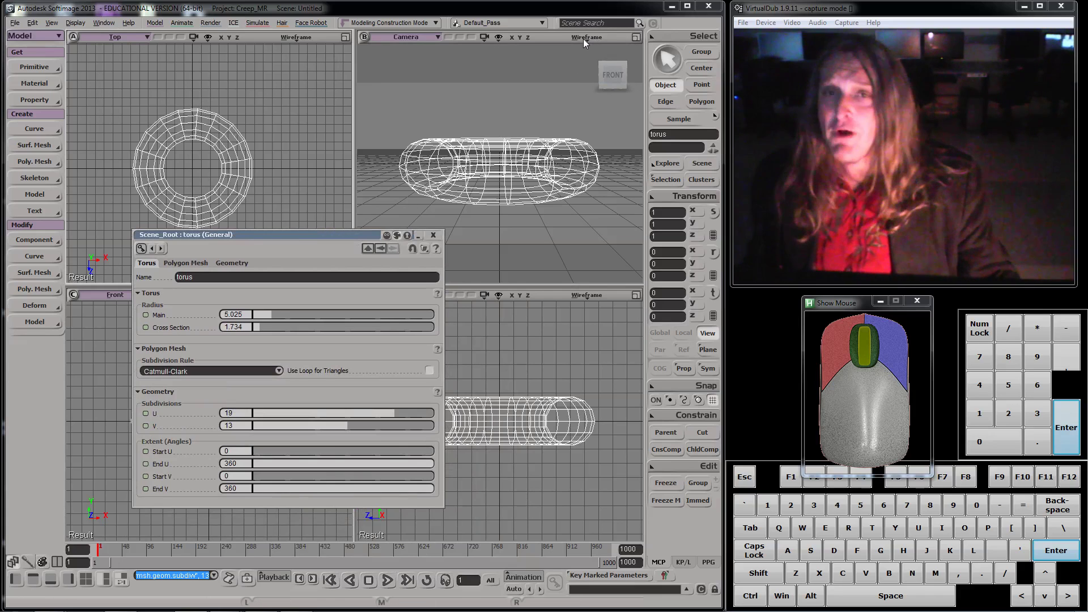
Show the torus with Realtime Shaders > OpenGL shading in the Camera viewport.
left_click(588, 41)
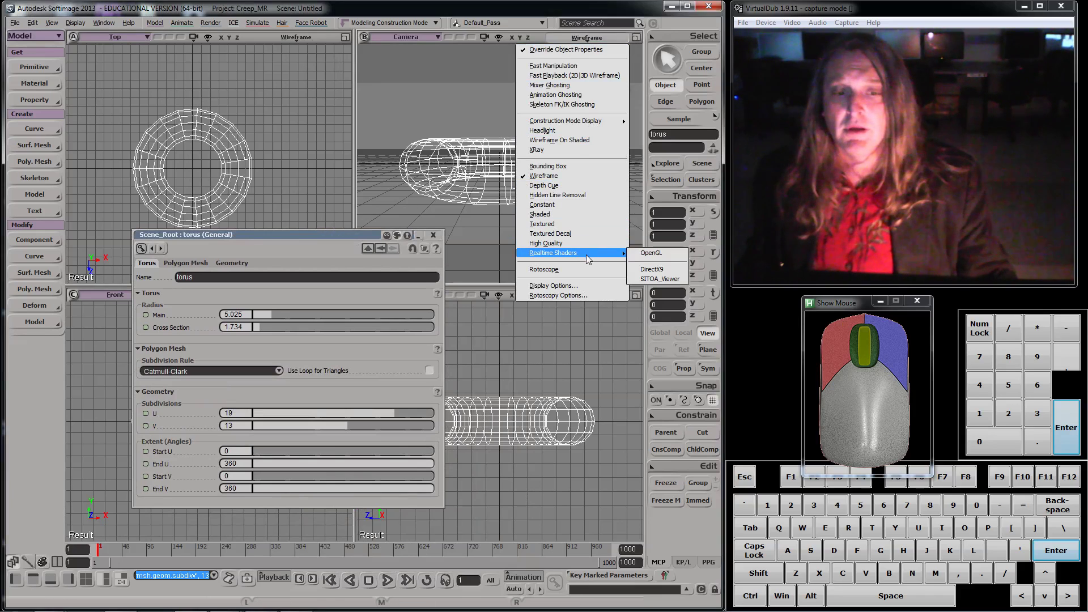
left_click(647, 255)
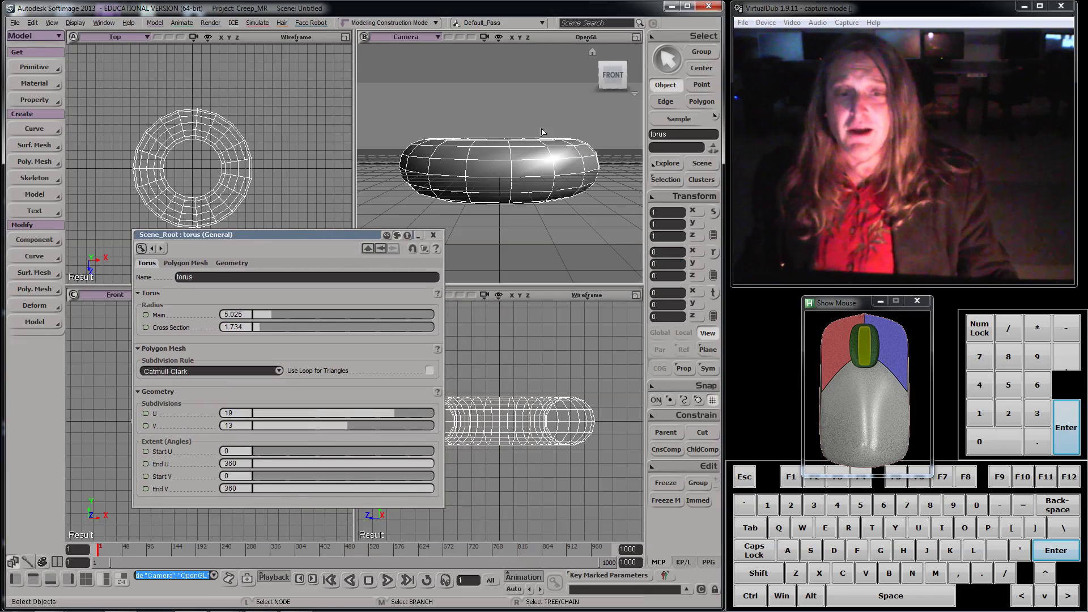
left_click_drag(341, 240, 536, 146)
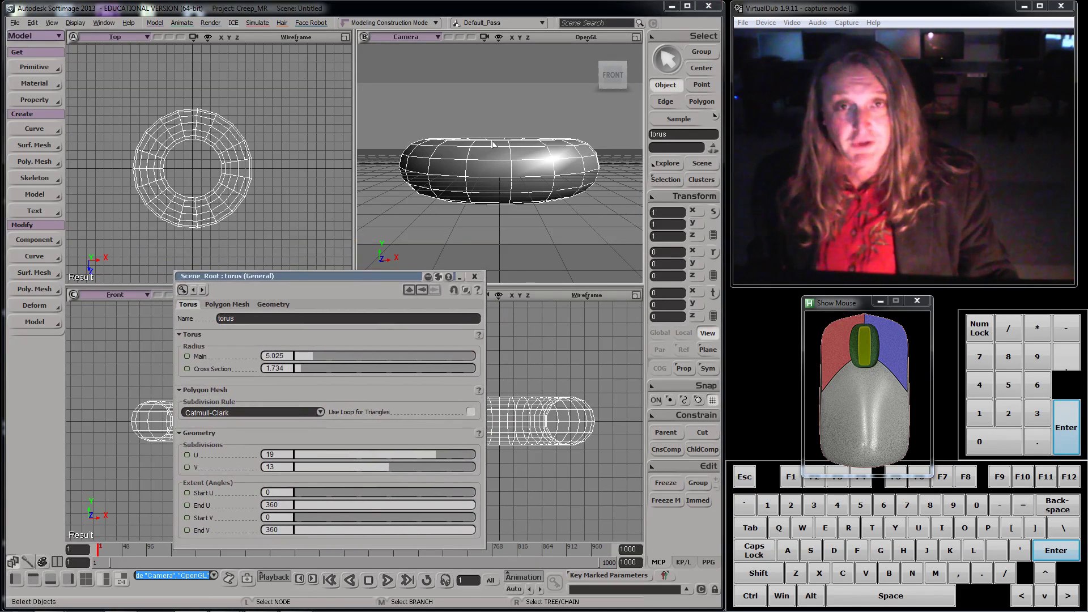
key("s")
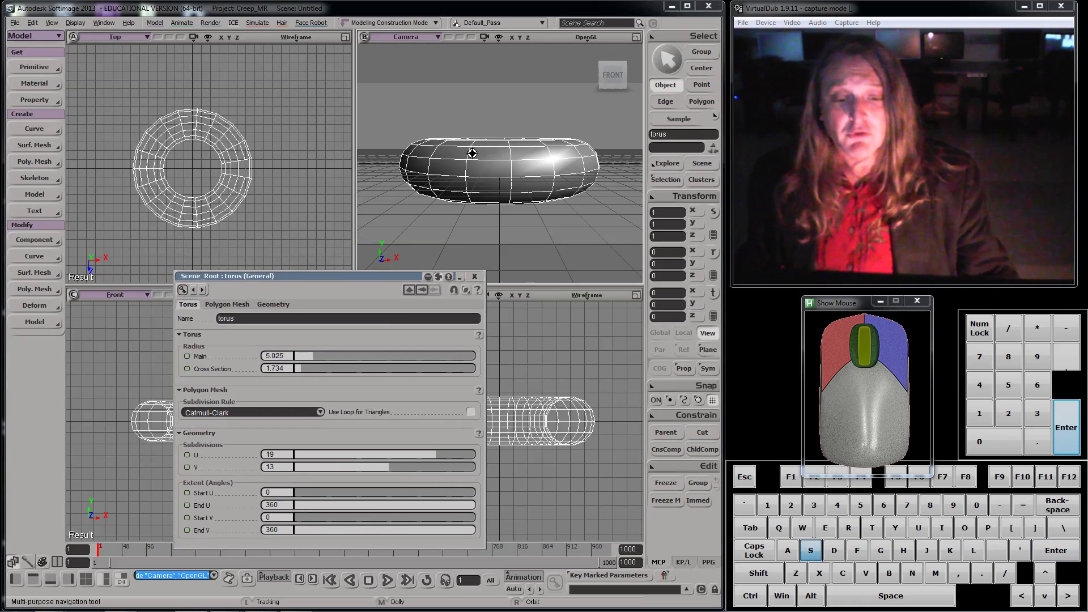
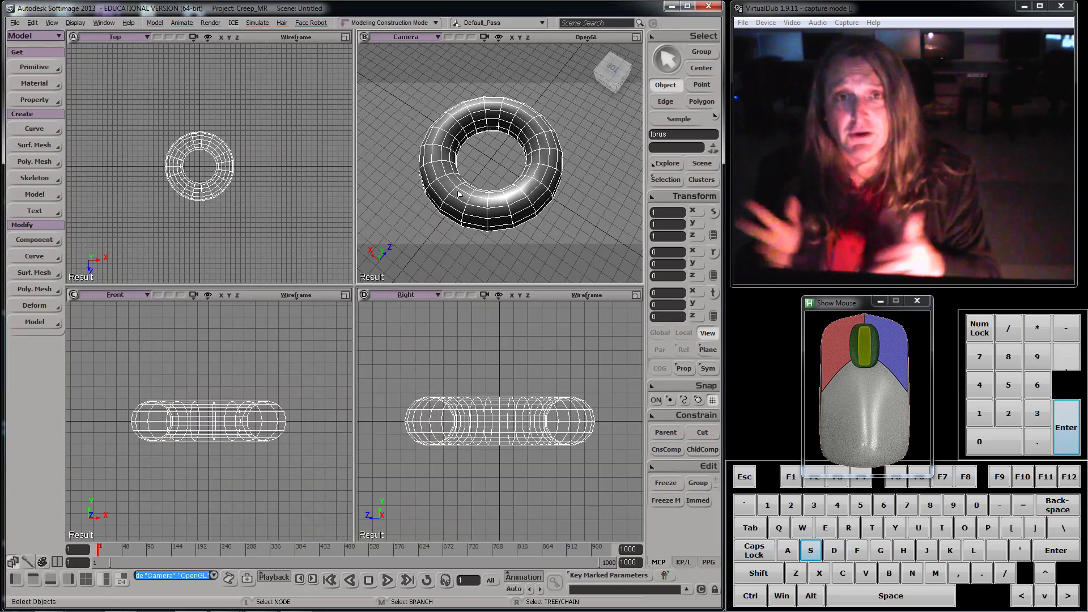
Create a polygon mesh cone and zoom the orthographic views in on it.
left_click(44, 73)
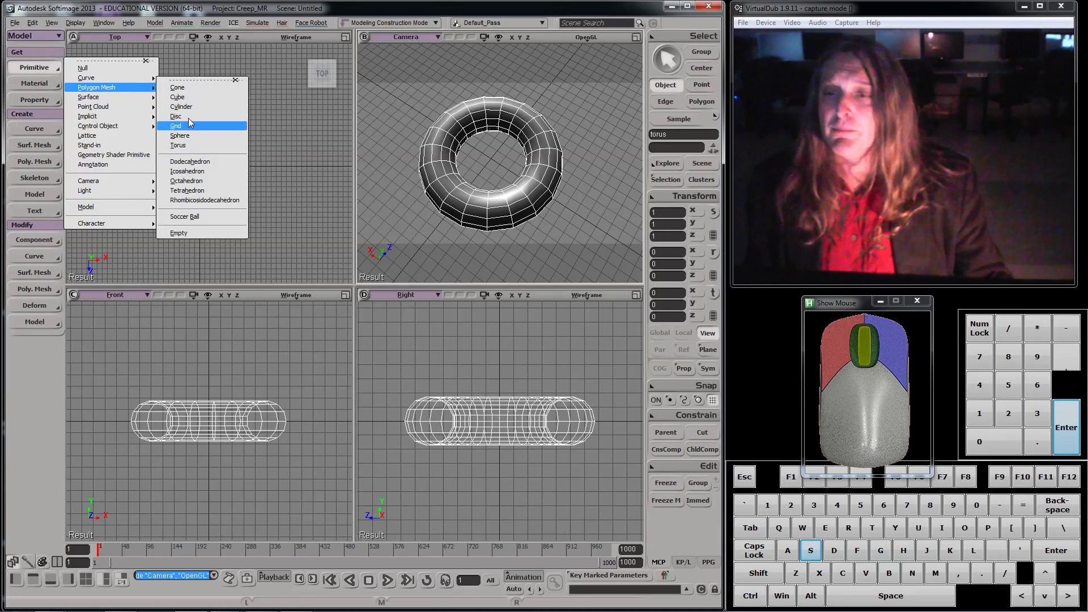
left_click(192, 89)
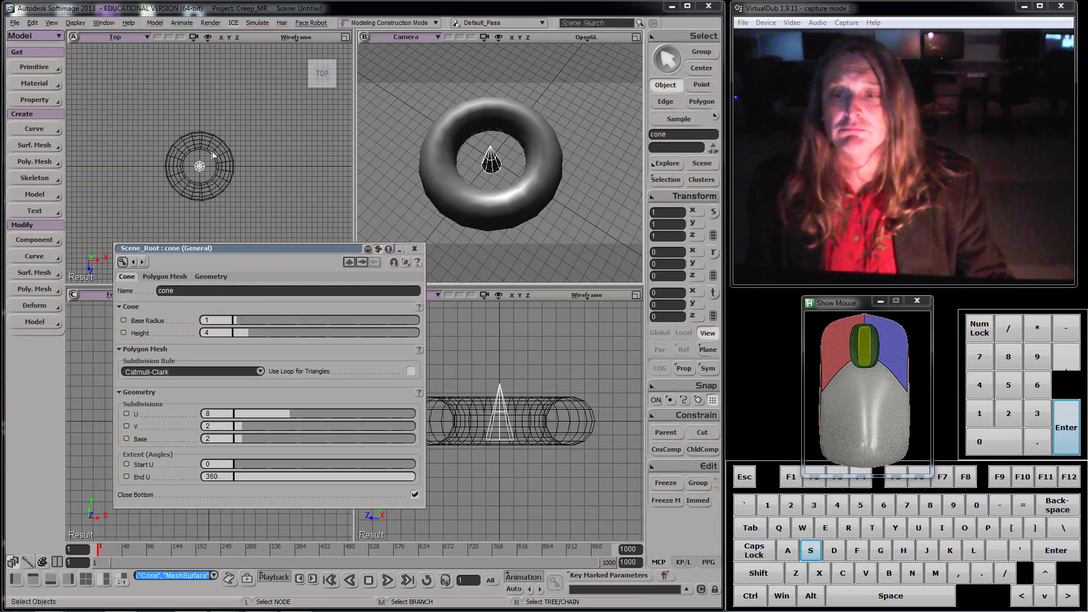
left_click_drag(276, 251, 713, 337)
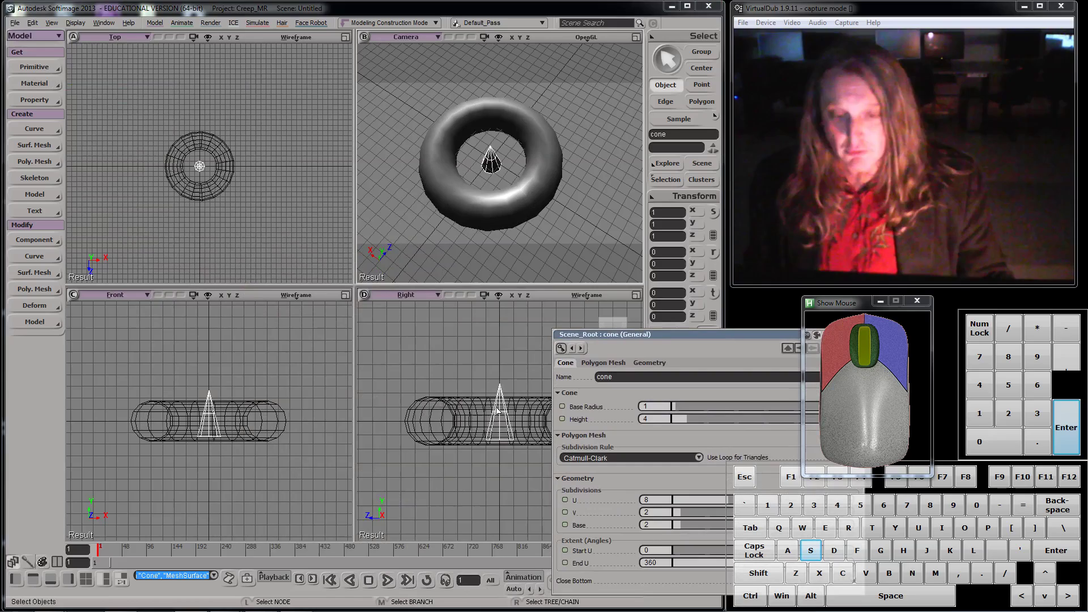
scroll("up", 3)
left_click_drag(462, 388, 249, 409)
scroll("up", 3)
scroll("up", 3)
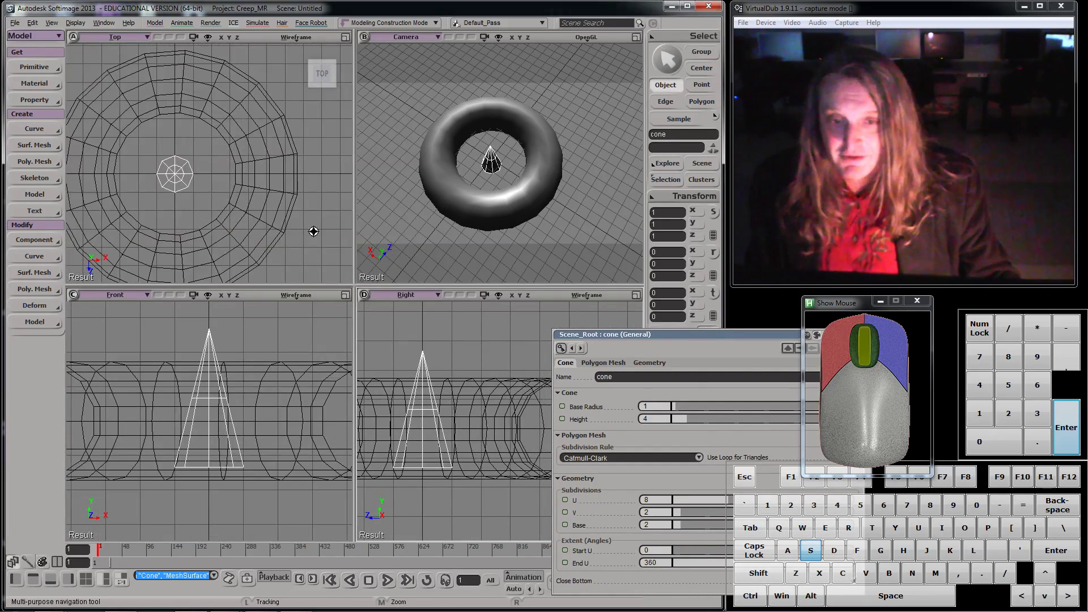
left_click_drag(645, 340, 437, 281)
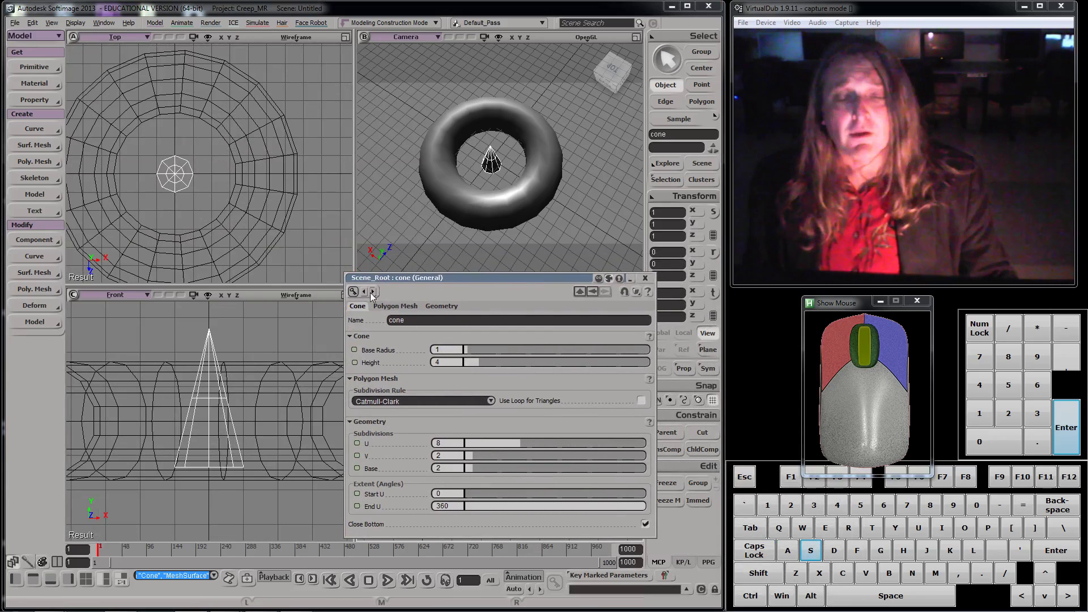
Widen and heighten the cone around the torus and raise its subdivisions to 18 U, 9 V, 9 base.
left_click_drag(477, 351, 505, 357)
left_click(503, 358)
left_click_drag(484, 365, 541, 369)
left_click_drag(523, 447, 494, 457)
left_click_drag(487, 456, 503, 465)
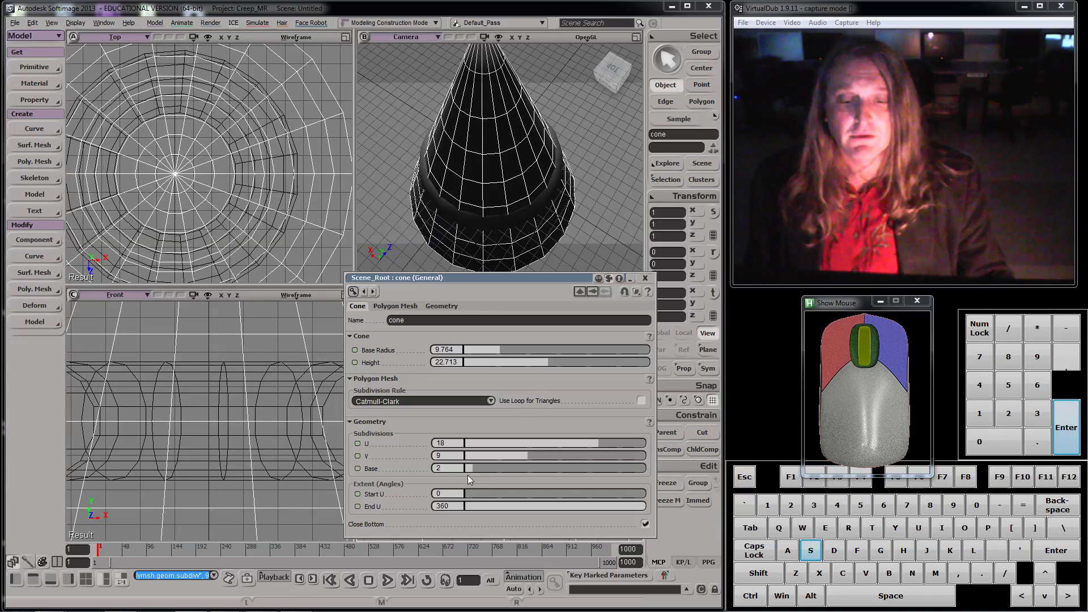
left_click_drag(480, 472, 534, 458)
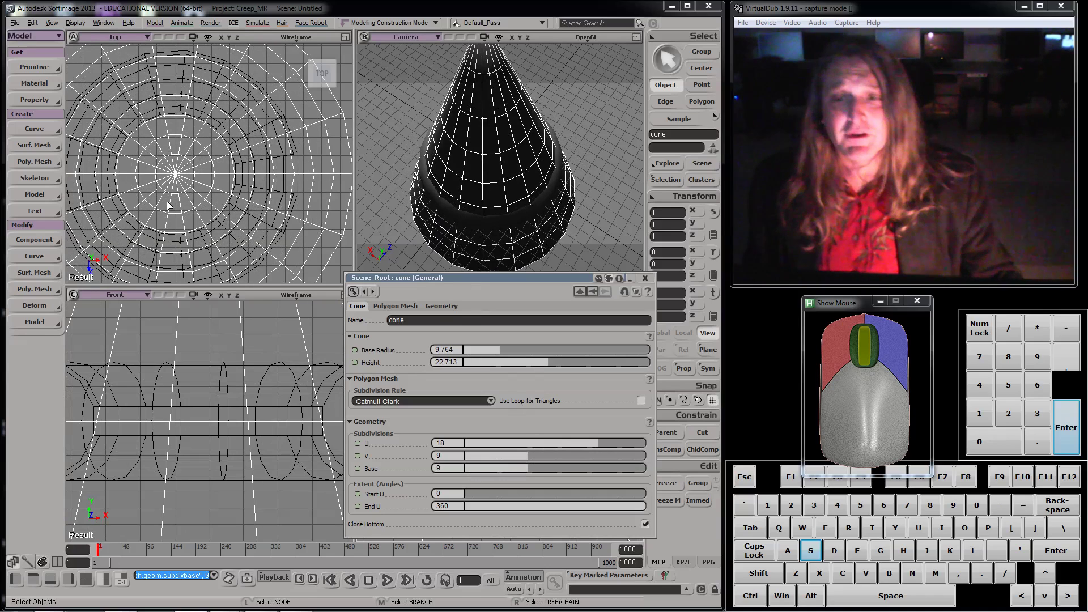
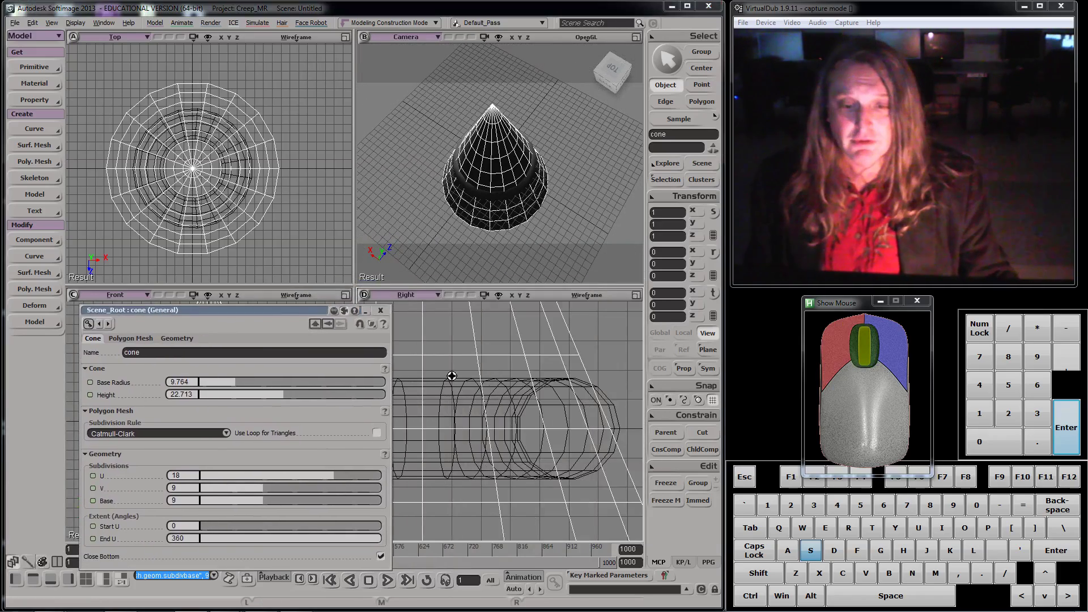
middle_click(498, 386)
middle_click(497, 386)
middle_click(495, 384)
left_click_drag(268, 311, 334, 260)
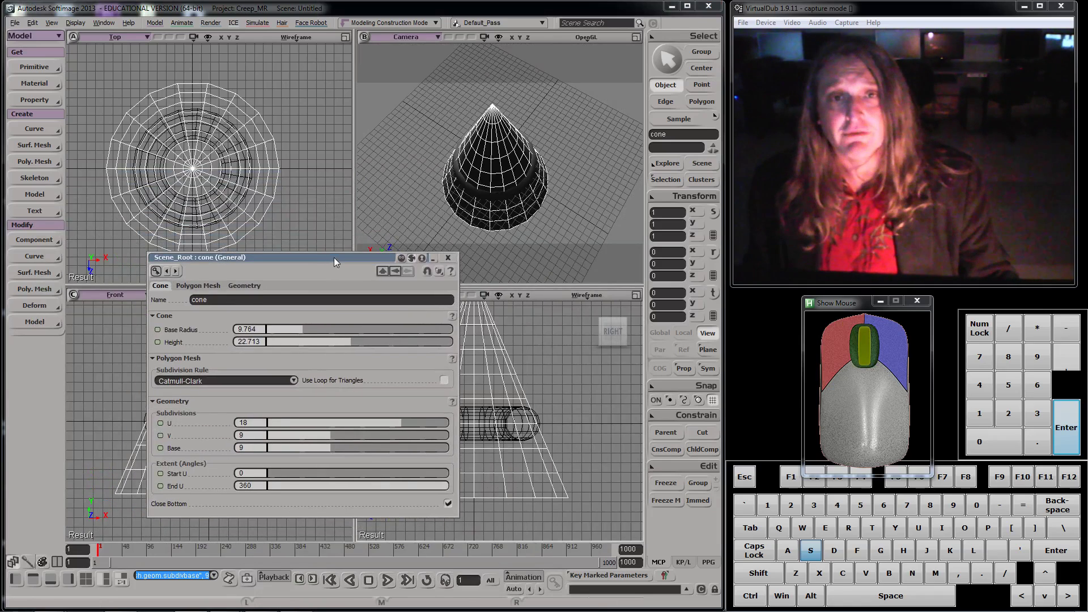
Close the cone's properties and cycle the Scale, Rotate and Translate tools, ending on Translate.
left_click(458, 258)
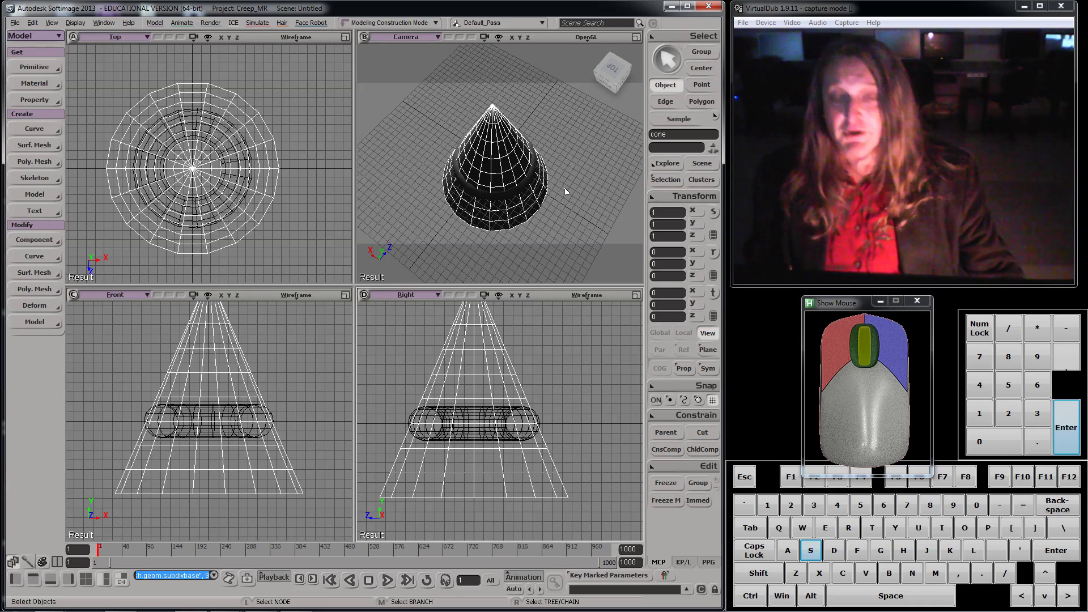
key("x")
key("c")
key("v")
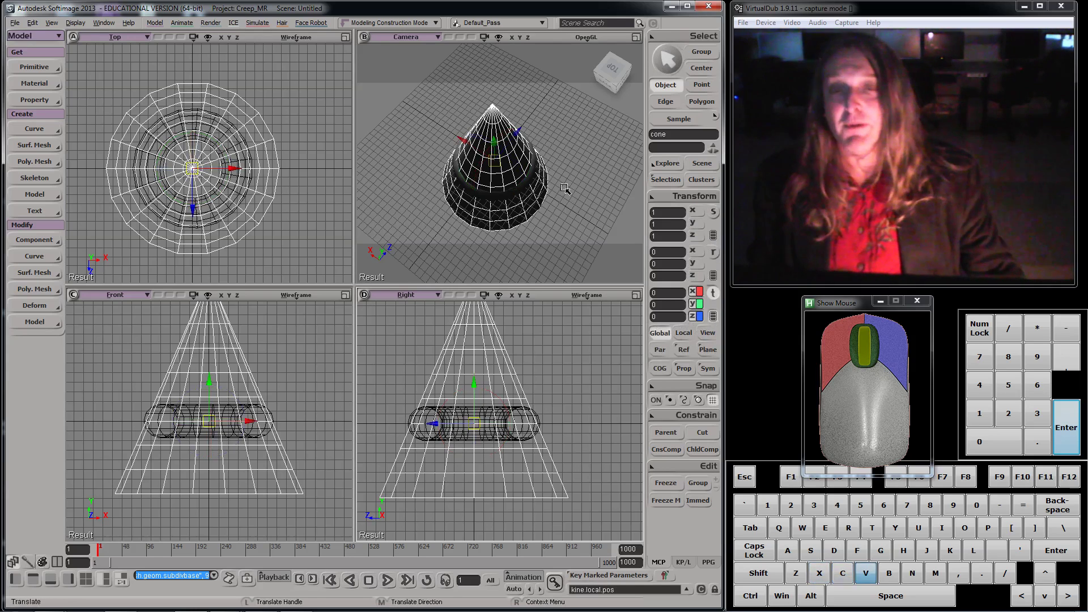
key("x")
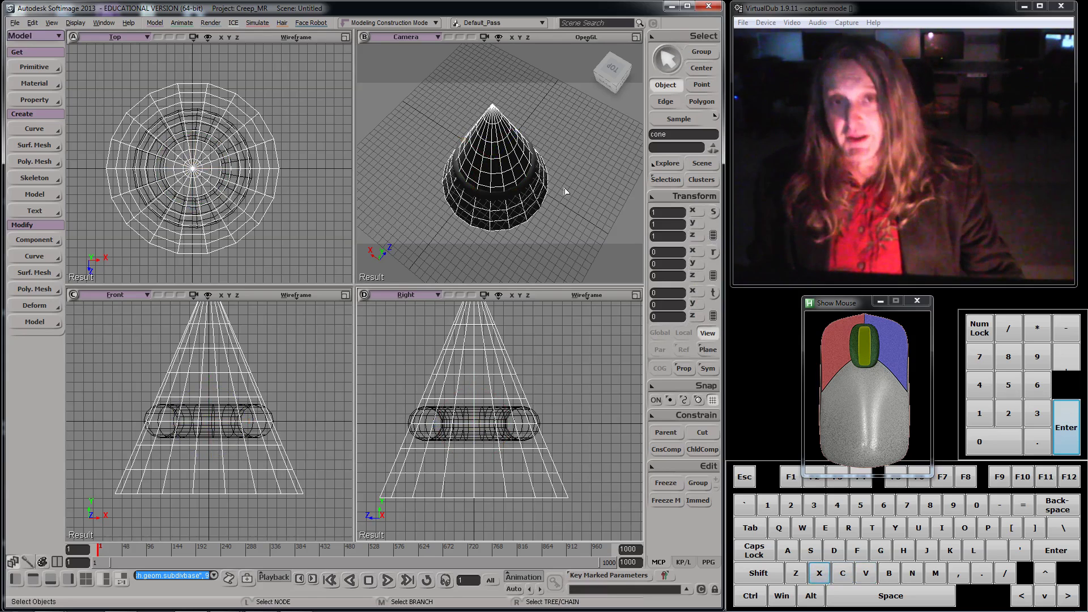
key("c")
key("v")
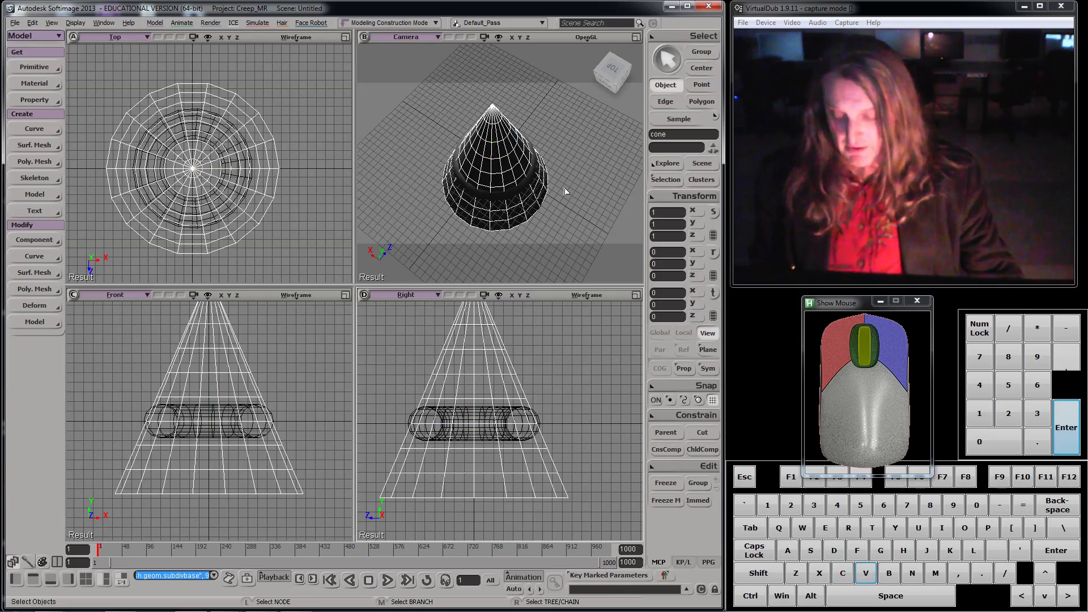
Drag the cone well away from the torus and switch to the Rotate tool to tip it over.
key("v")
left_click_drag(470, 406, 253, 125)
left_click_drag(205, 83, 256, 265)
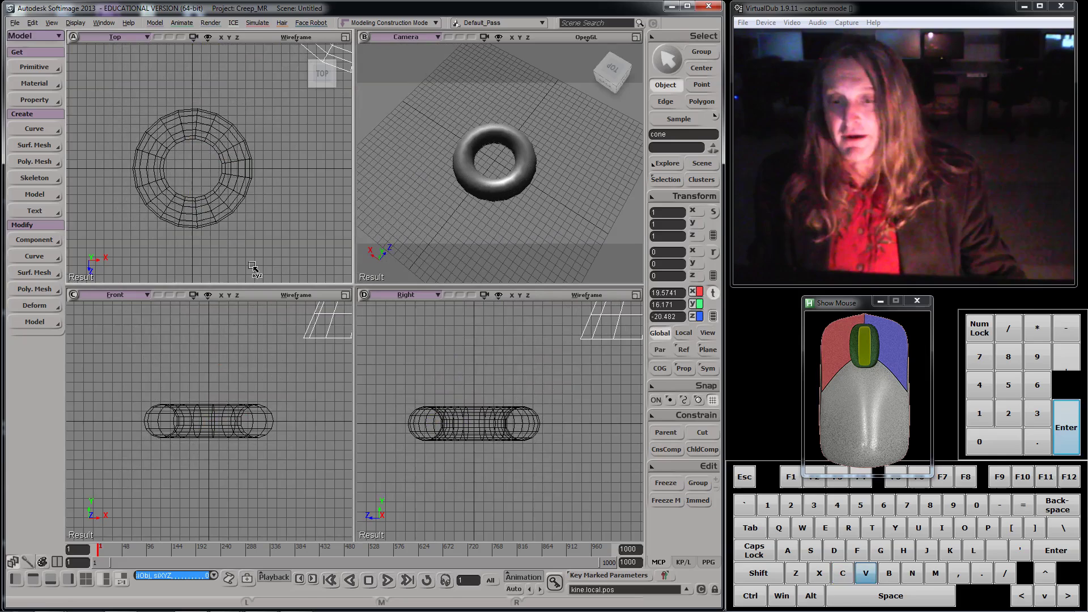
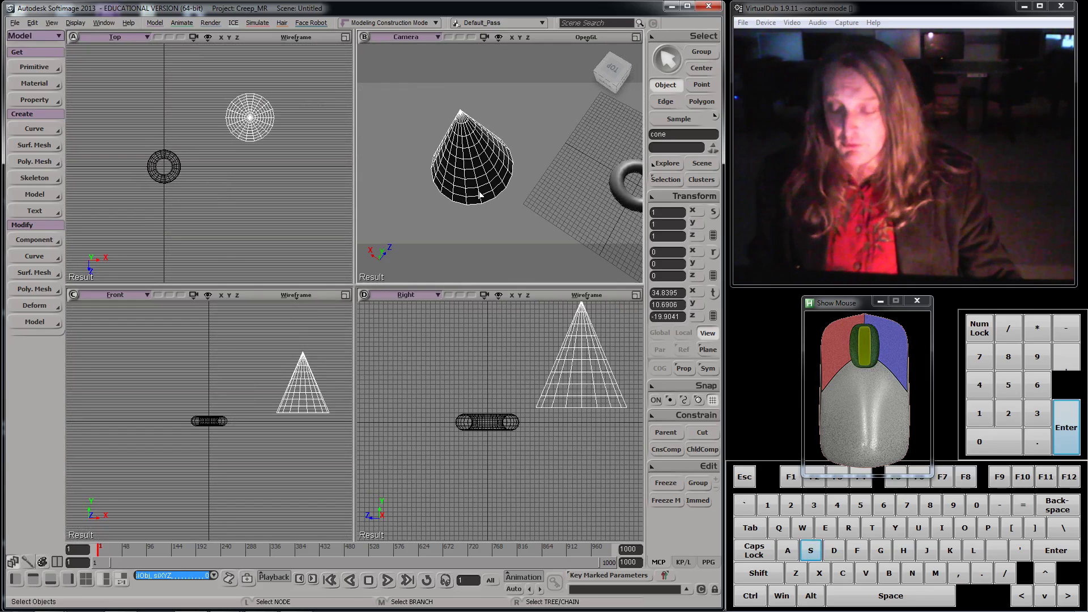
key("c")
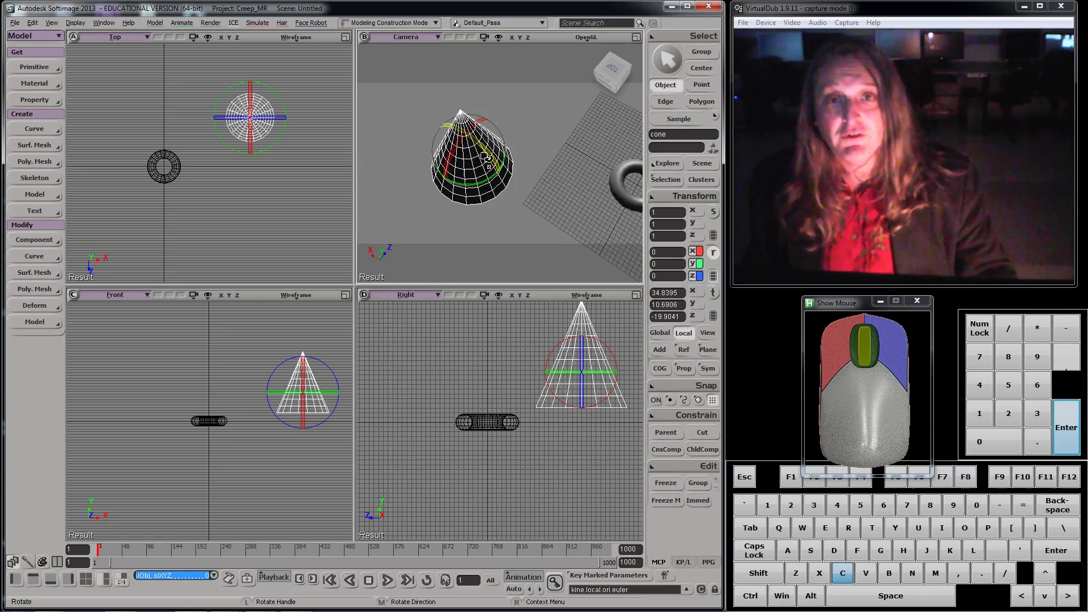
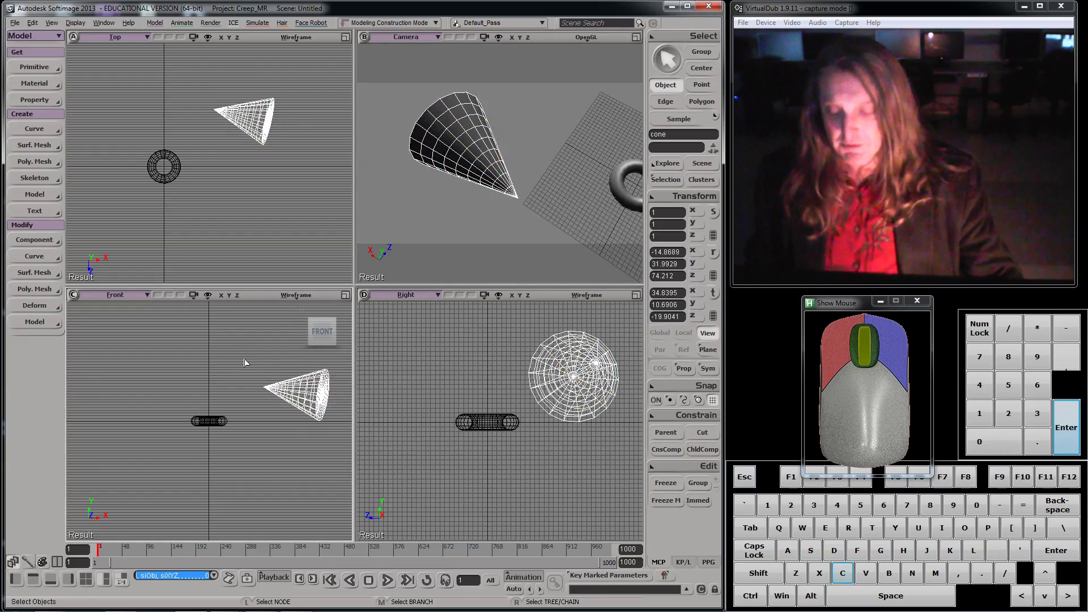
Frame the cone in the views and activate the Scale tool to flatten it along one axis.
key("f")
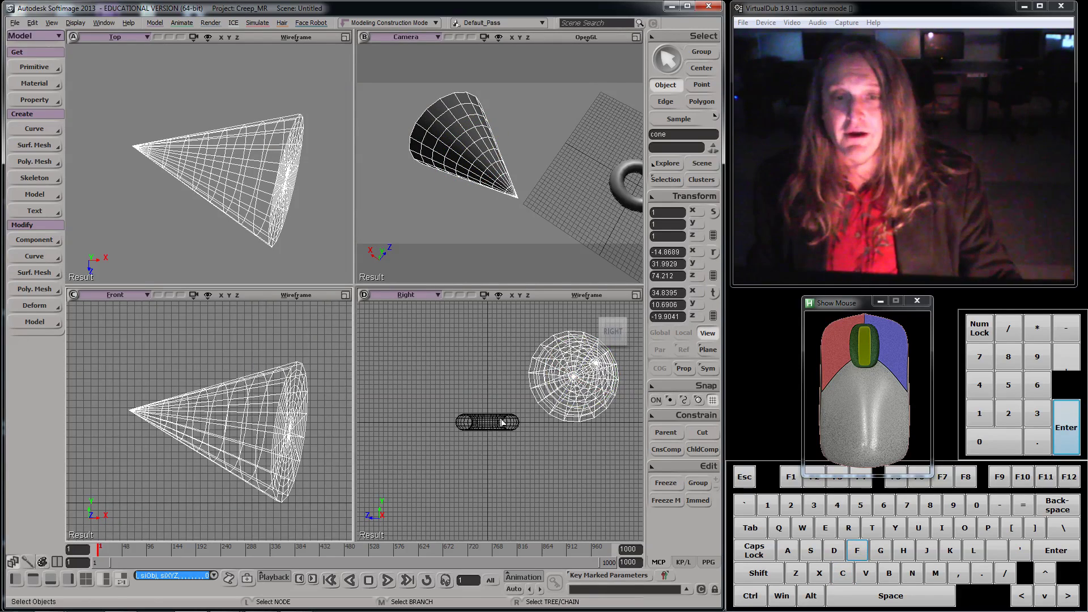
key("g")
key("g")
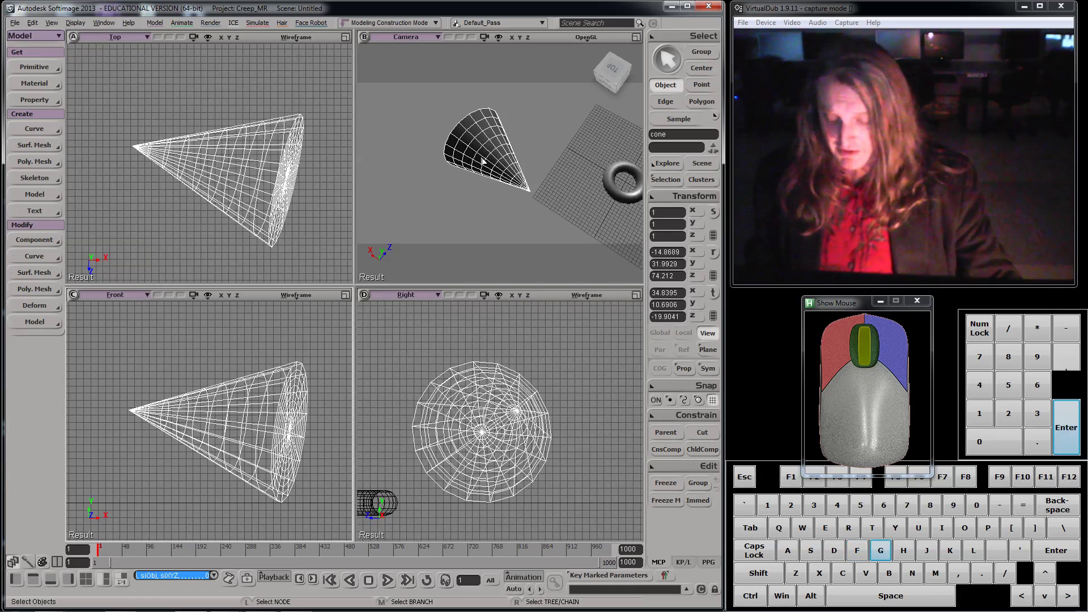
key("v")
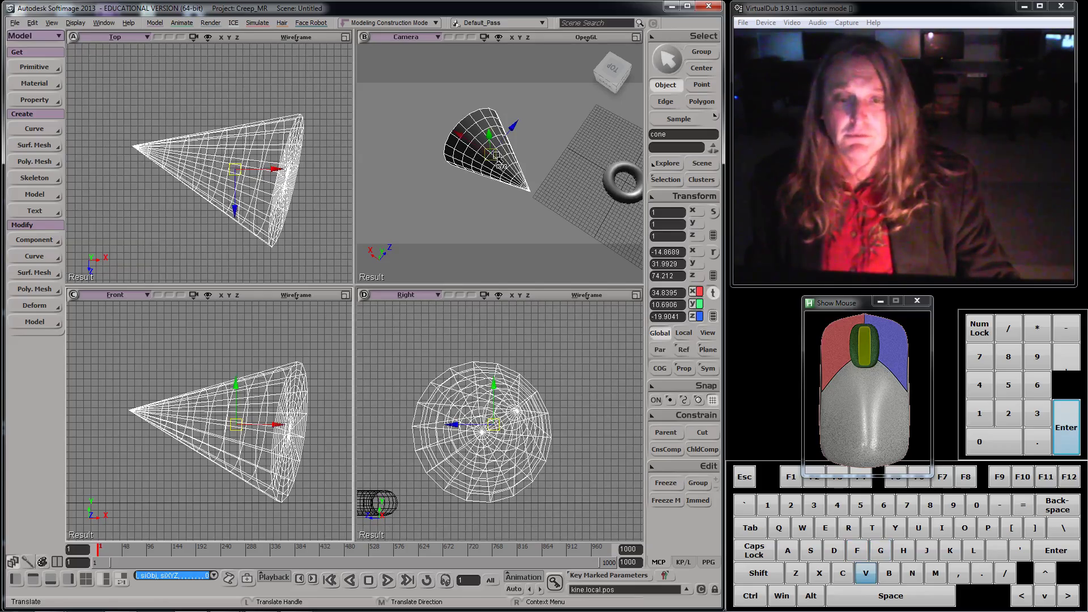
key("x")
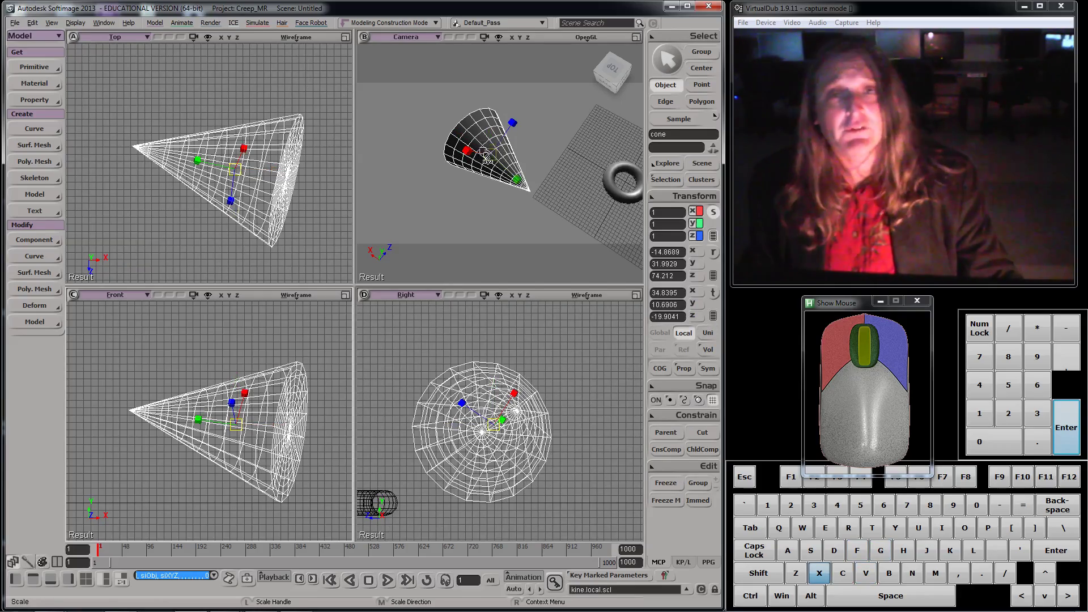
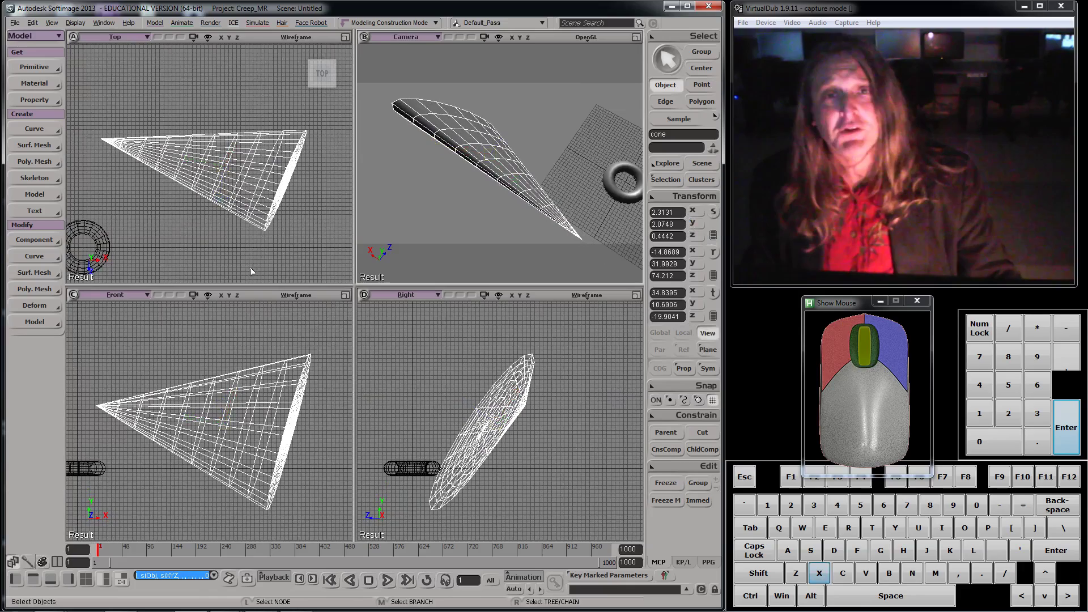
Zoom the views in and out and frame all objects to inspect the flattened cone.
scroll("down", 3)
scroll("up", 3)
middle_click(189, 242)
scroll("down", 3)
scroll("up", 3)
scroll("down", 3)
scroll("up", 3)
middle_click(239, 191)
key("s")
middle_click(218, 201)
scroll("up", 3)
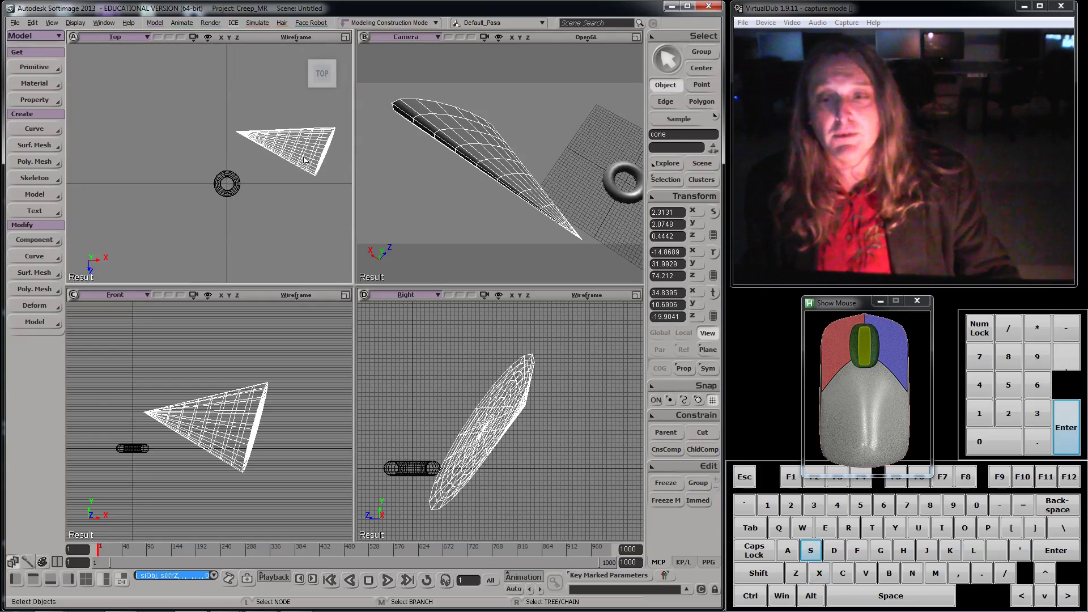
Deselect everything, select the torus and translate it up and left of the cone.
left_click_drag(98, 74, 154, 143)
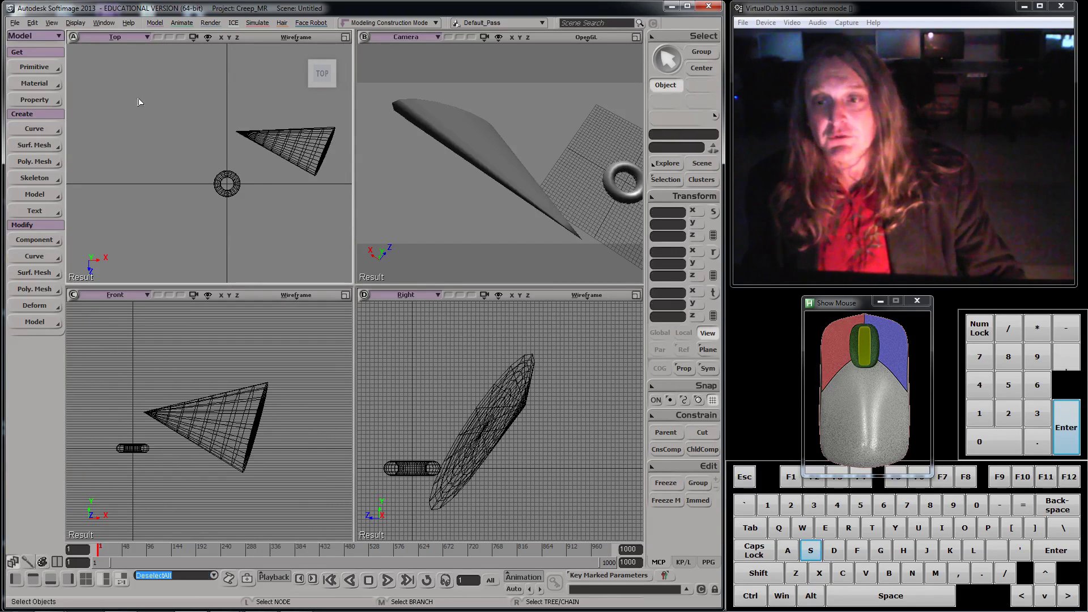
left_click_drag(101, 76, 176, 152)
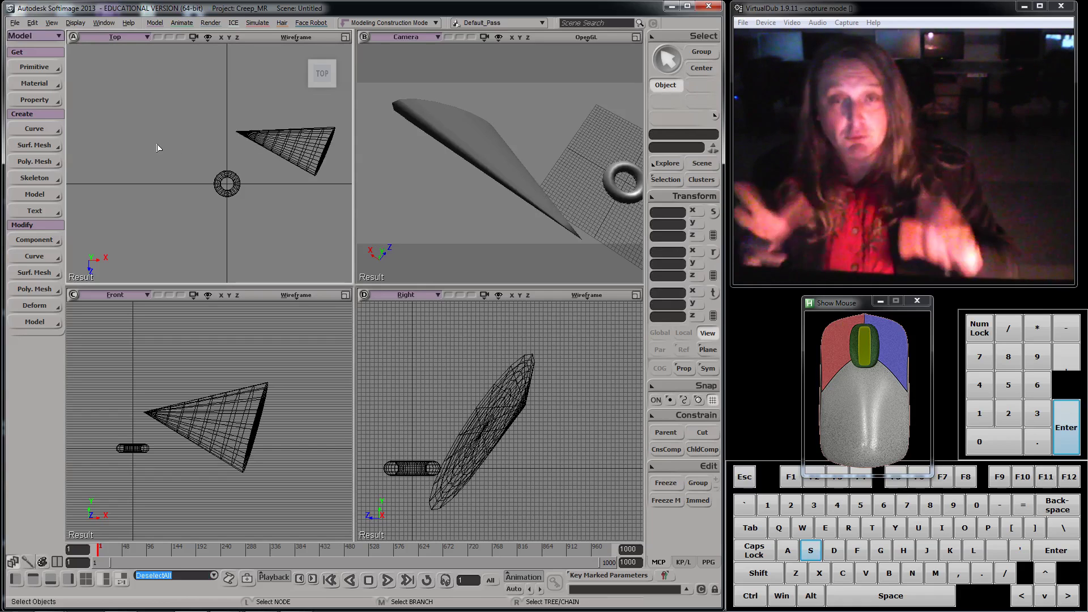
left_click_drag(196, 121, 327, 238)
middle_click(327, 237)
left_click_drag(126, 71, 155, 107)
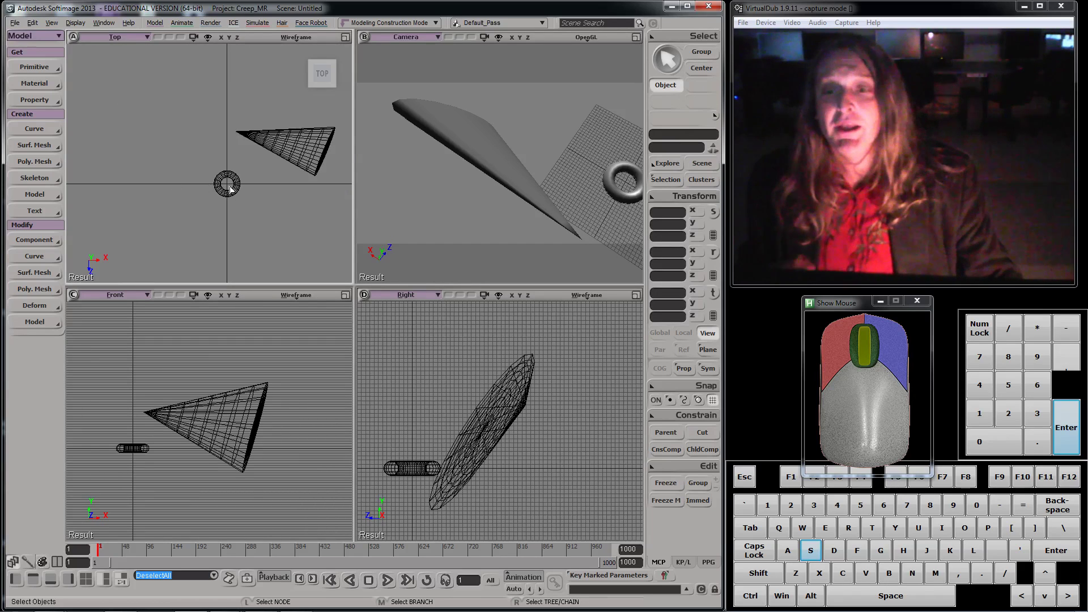
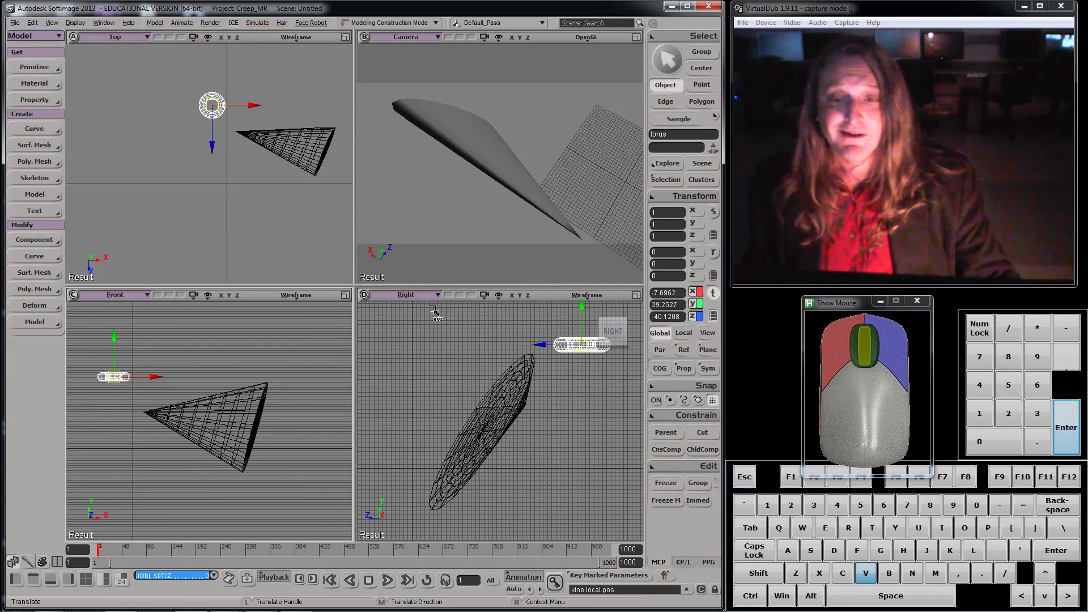
Rotate the torus to tilt it, then bring up its shape property page.
scroll("up", 3)
scroll("down", 3)
key("c")
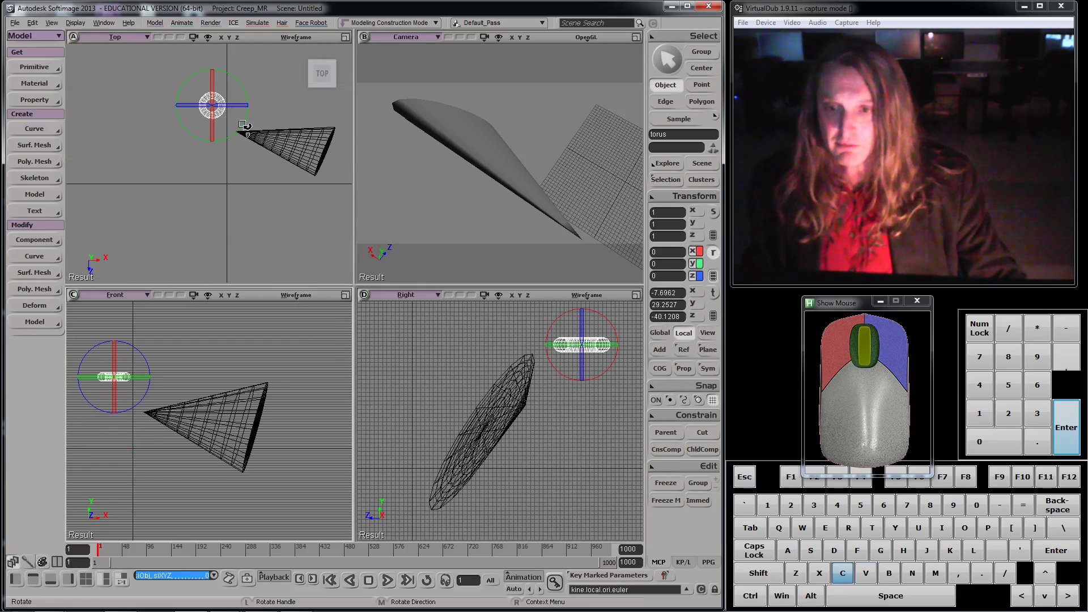
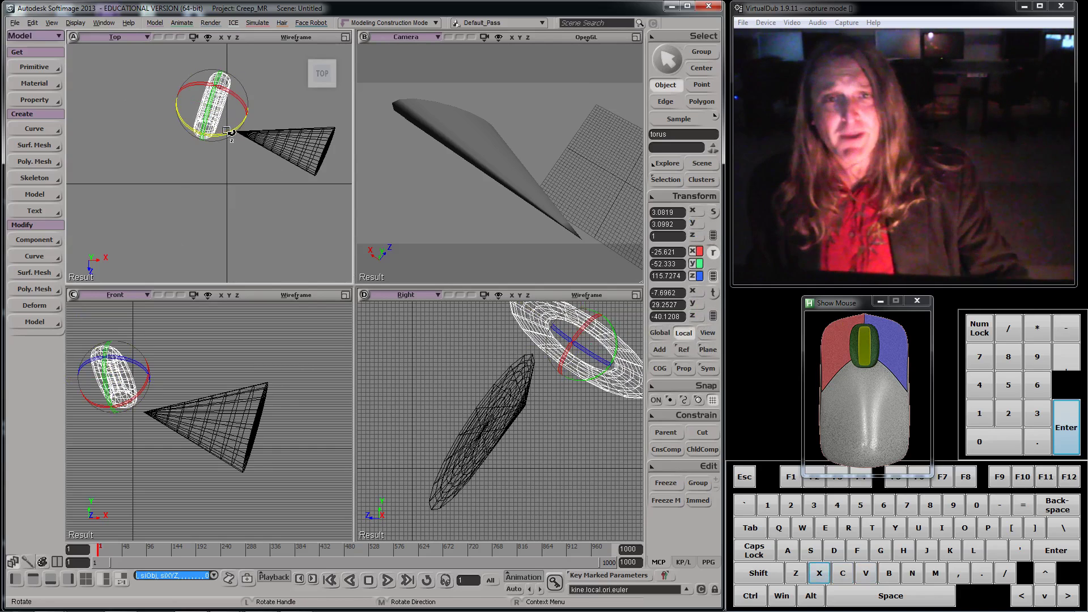
key("Return")
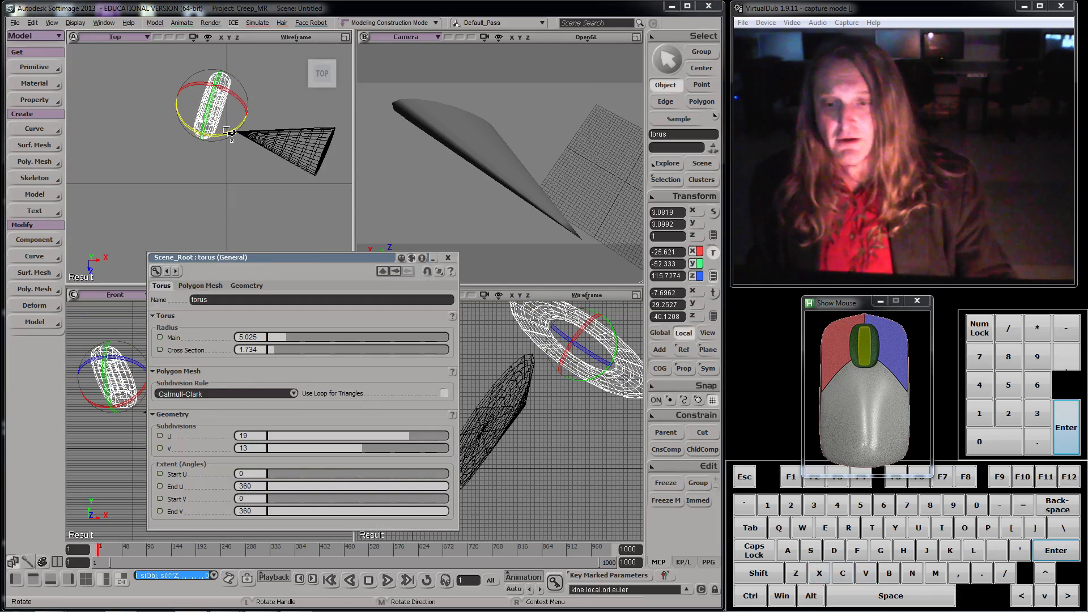
Raise the torus main radius to about 11 and thicken its cross section, then close the page.
left_click_drag(362, 453, 397, 442)
left_click_drag(410, 434, 397, 434)
left_click_drag(289, 335, 293, 342)
left_click(278, 350)
left_click(452, 259)
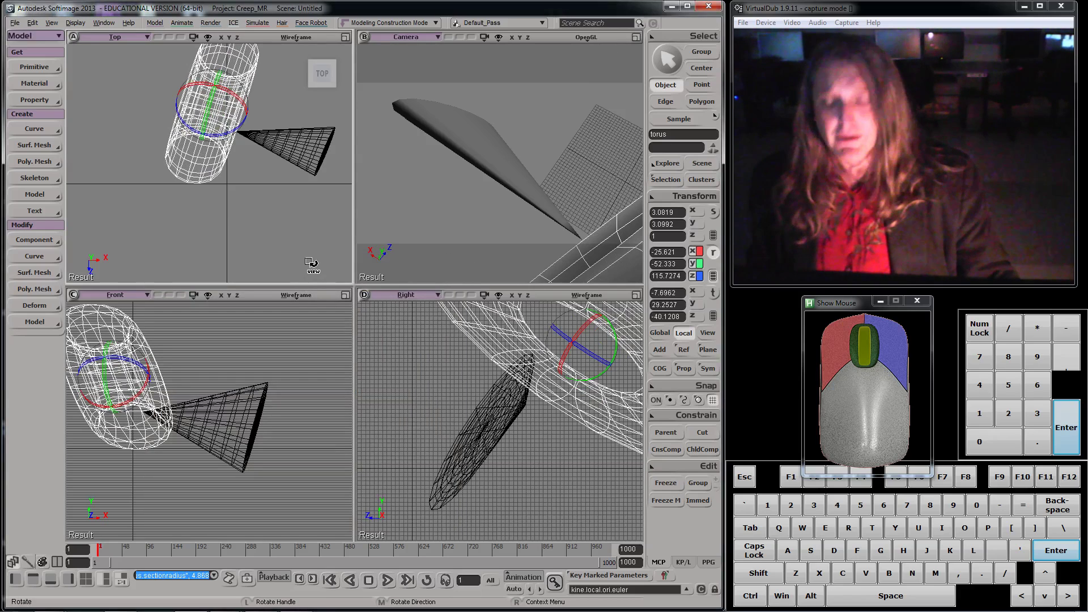
Orbit the Camera view around the cone and the enlarged torus.
key("s")
left_click_drag(300, 254, 316, 240)
right_click(470, 206)
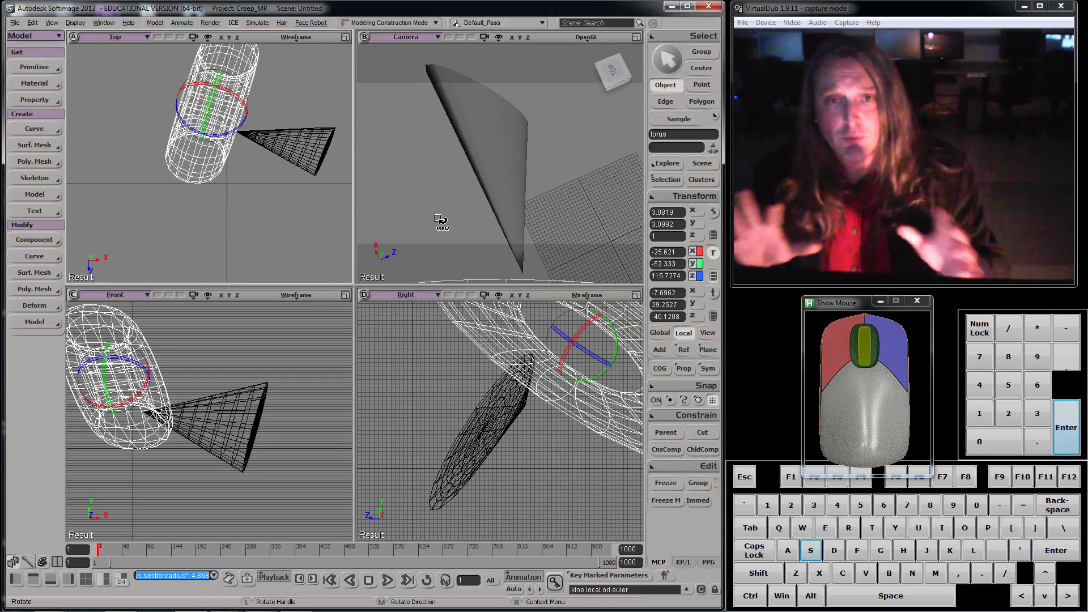
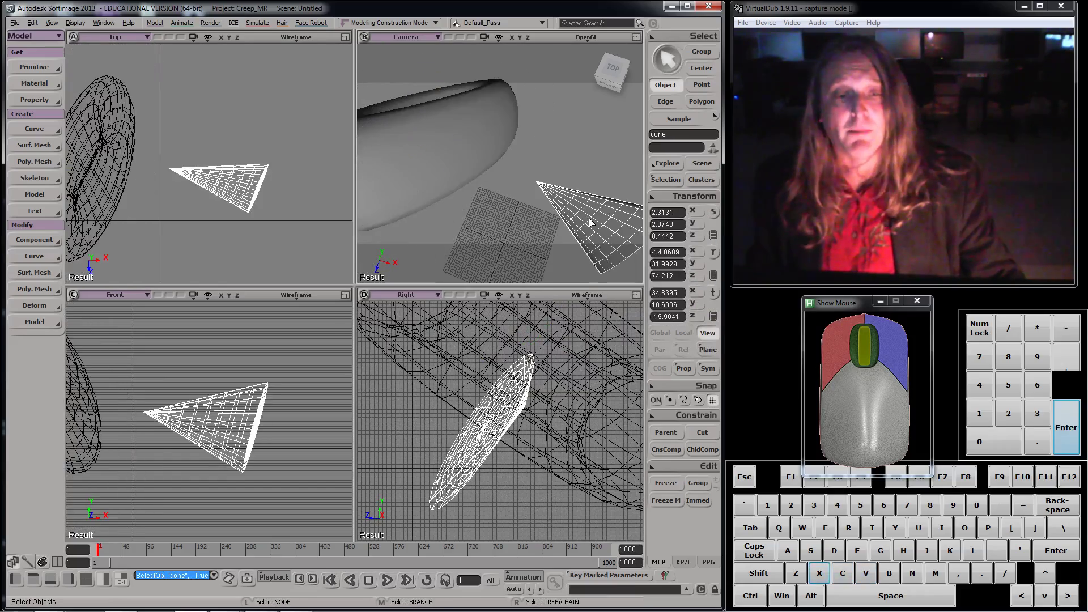
Start a new empty scene, discarding the cone and torus.
left_click_drag(561, 164, 573, 202)
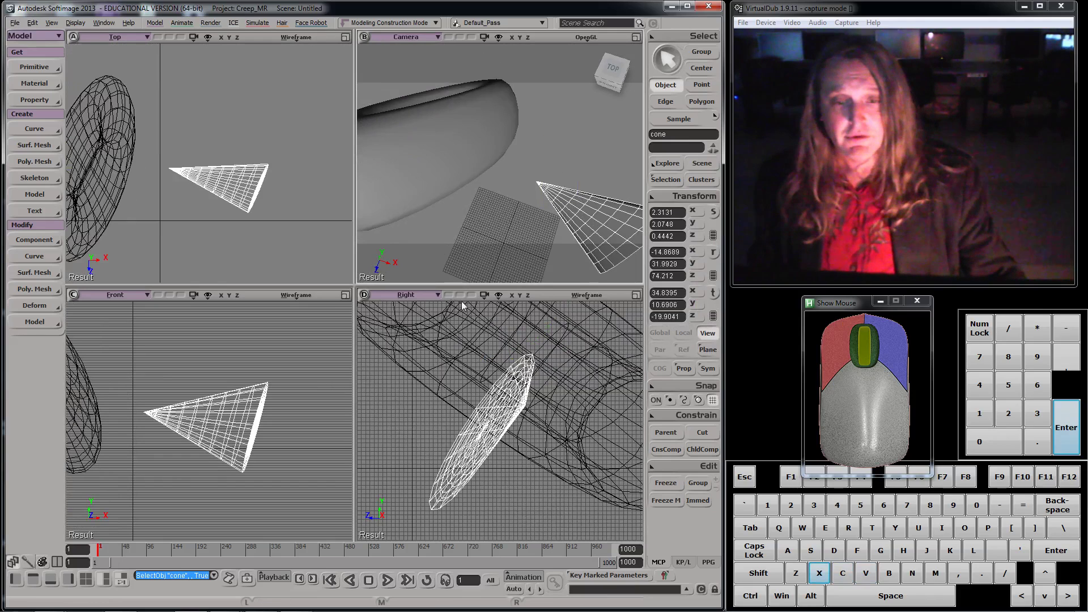
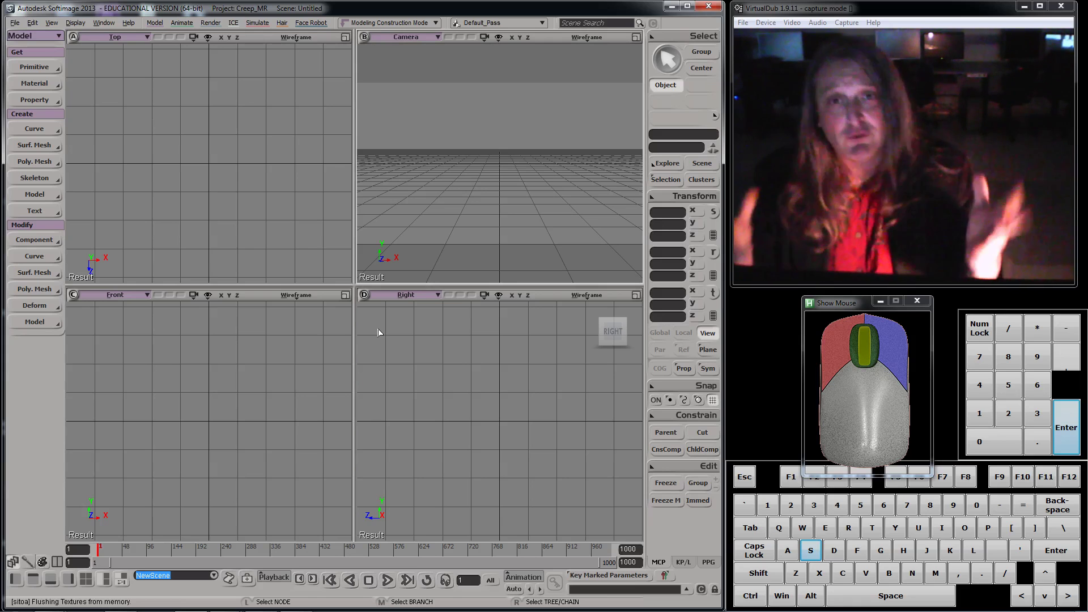
Create a polygon sphere with radius 10.374 and 24 U by 24 V subdivisions.
left_click_drag(40, 72, 80, 78)
left_click(193, 136)
left_click(281, 332)
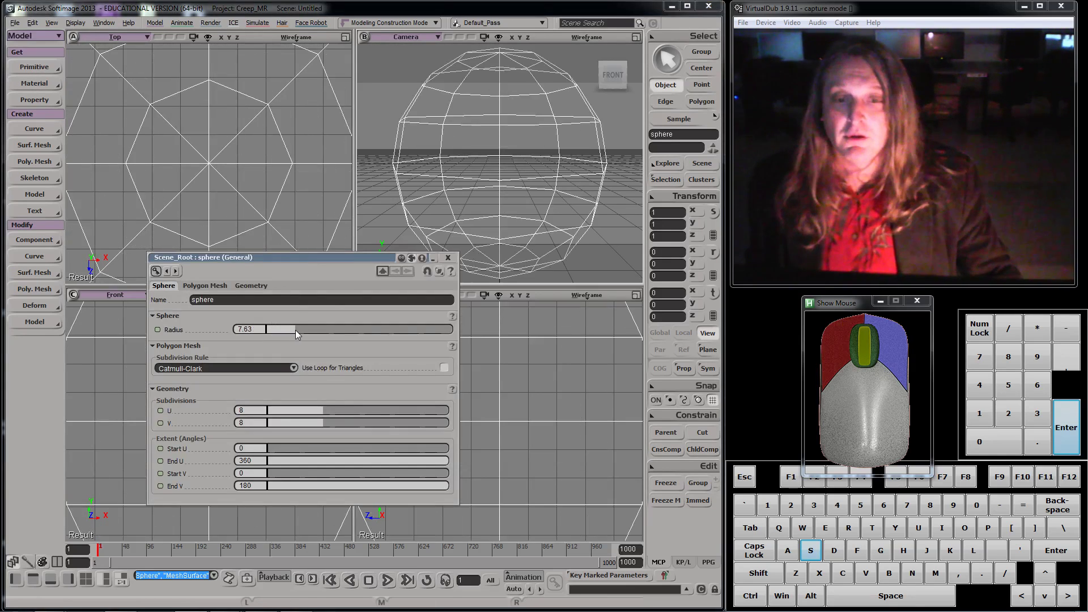
left_click(310, 332)
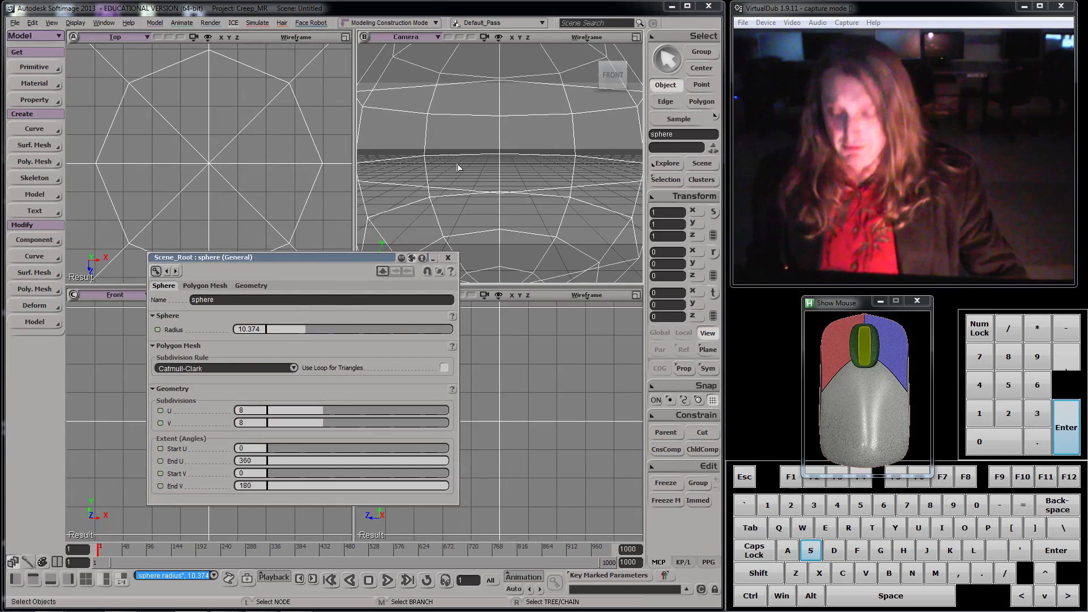
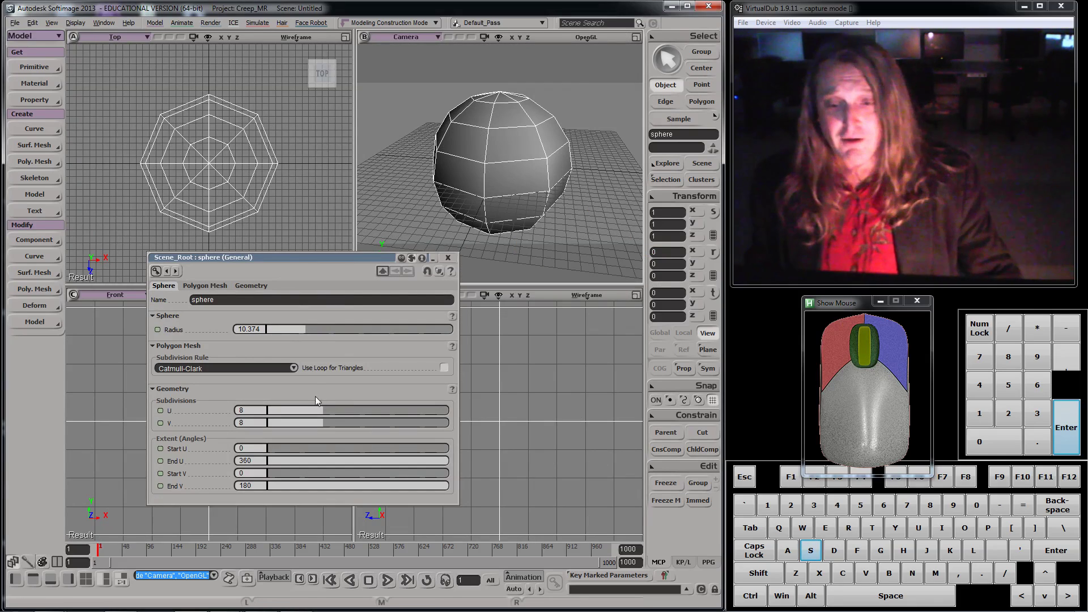
left_click_drag(331, 415, 355, 428)
left_click_drag(332, 426, 449, 424)
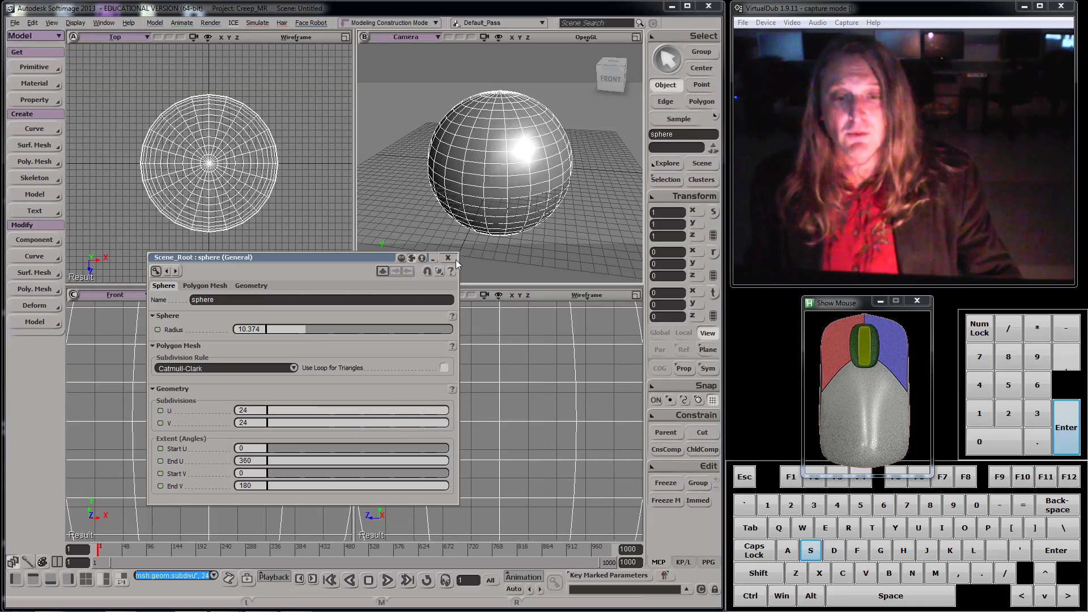
Zoom the views out to frame the whole sphere.
middle_click(483, 211)
middle_click(477, 215)
middle_click(202, 188)
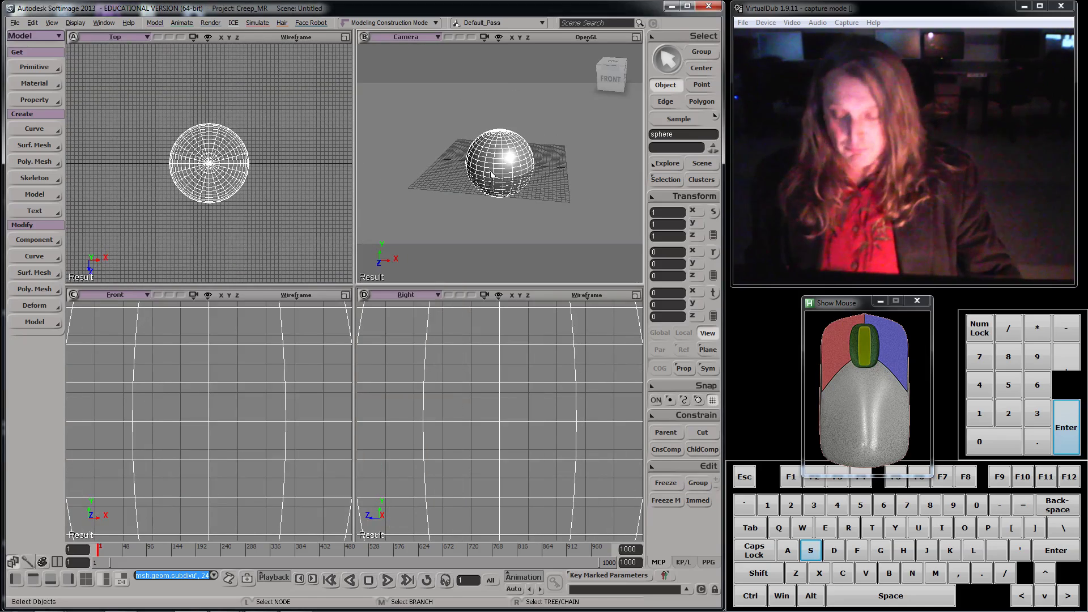
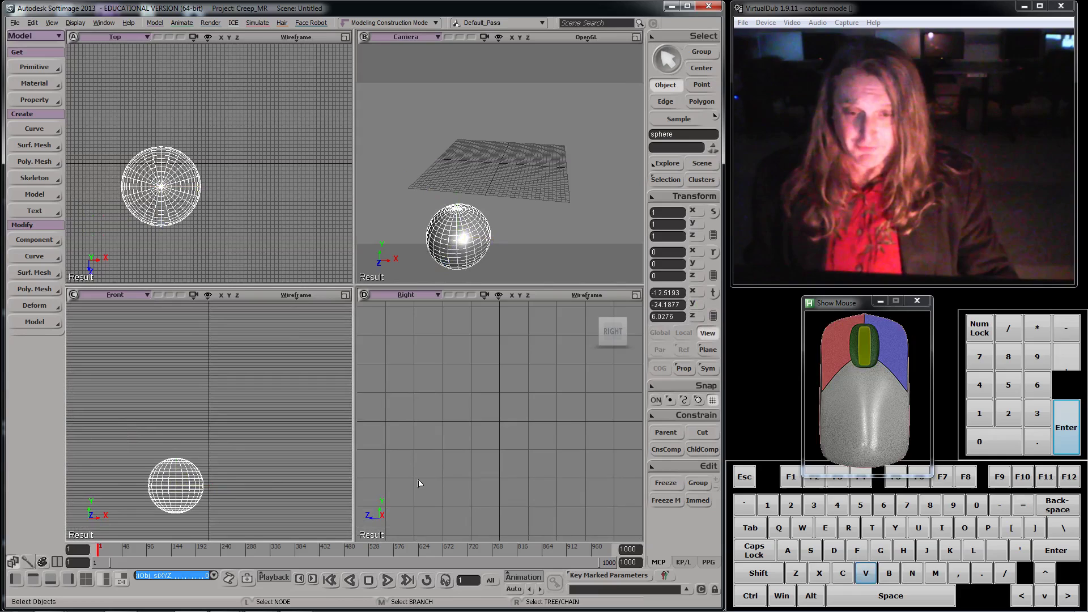
Scale the sphere non-uniformly to about 0.294 wide and 3.1701 high, then return to the capture program.
middle_click(415, 485)
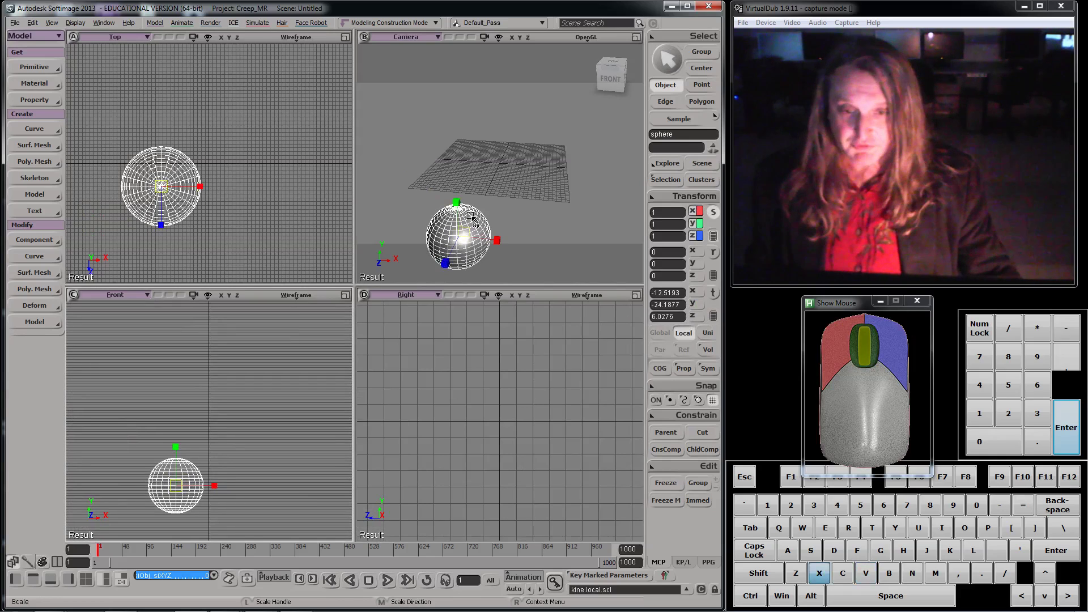
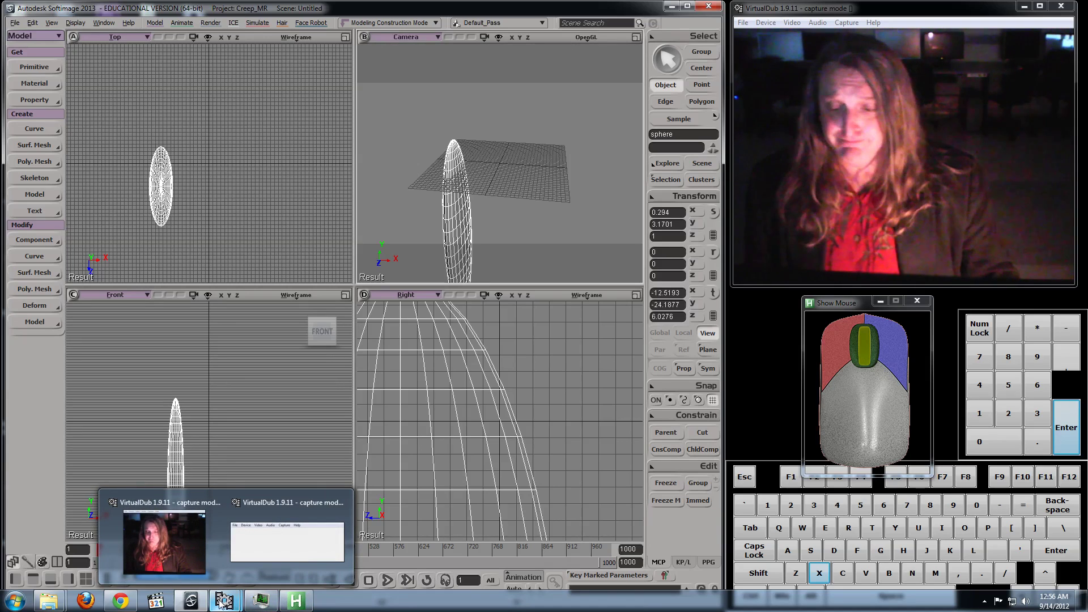
left_click(227, 599)
left_click(291, 557)
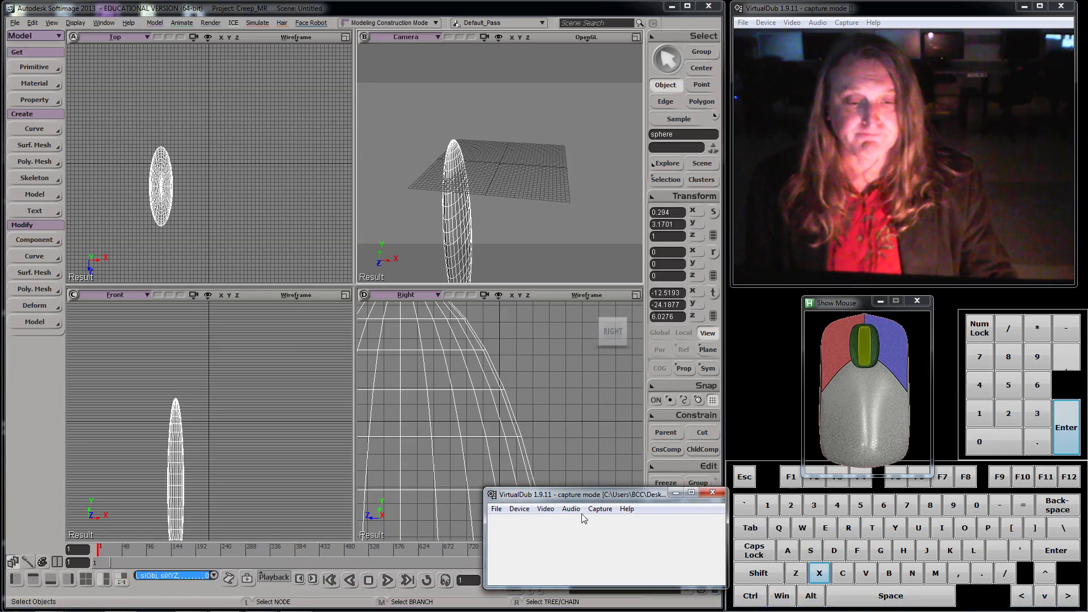